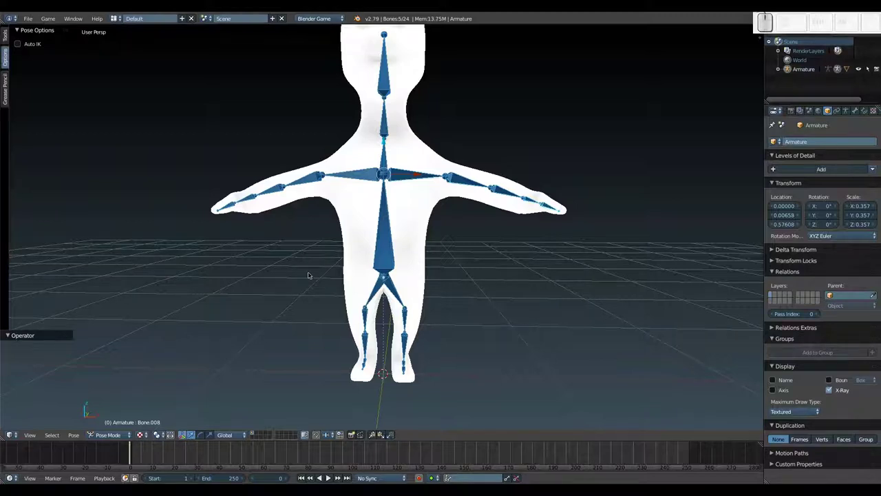
Back in Pose Mode, set the pivot to the 3D cursor and copy the current pose
{"action": "key", "text": "Tab"}
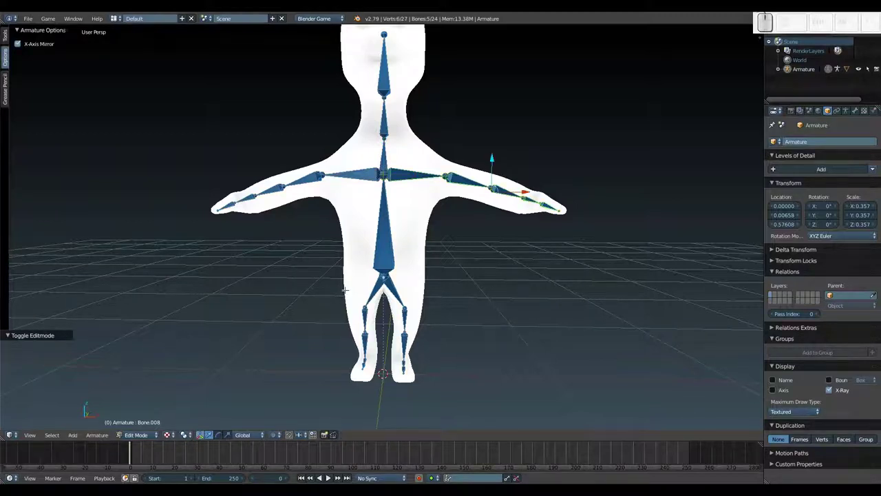
{"action": "key", "text": "Tab"}
{"action": "left_click", "coordinate": [159, 434]}
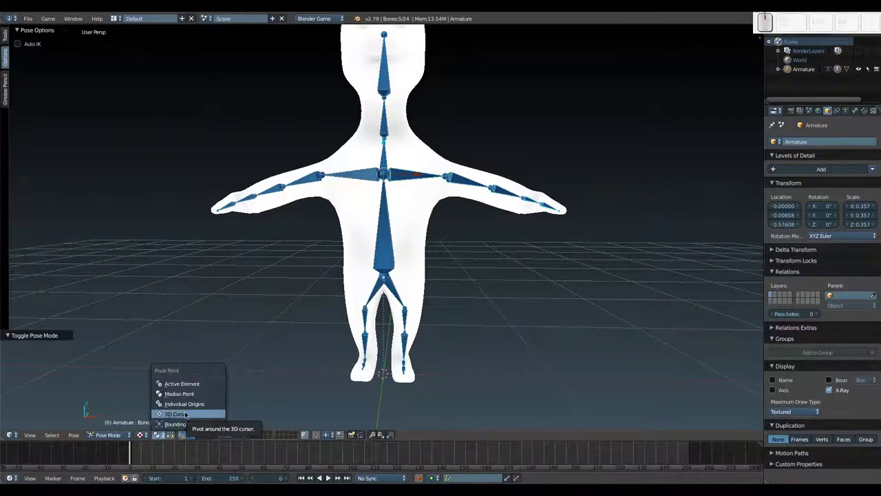
{"action": "left_click", "coordinate": [188, 413]}
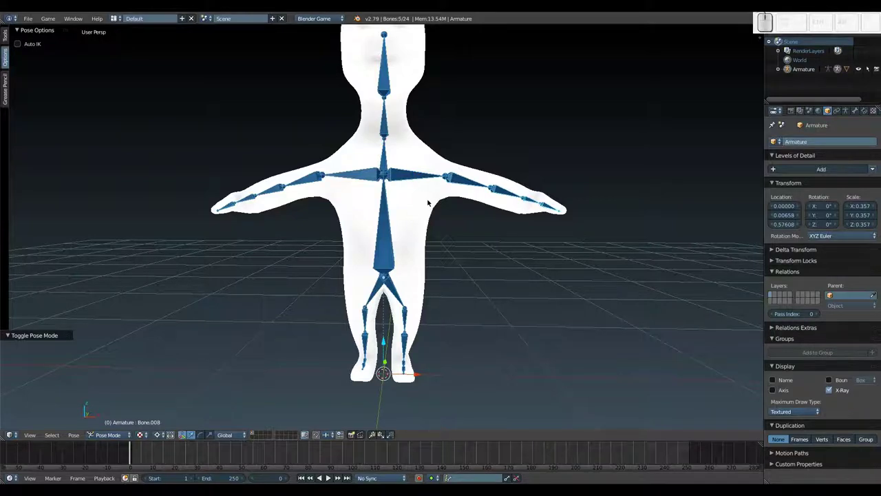
{"action": "key", "text": "ctrl+c"}
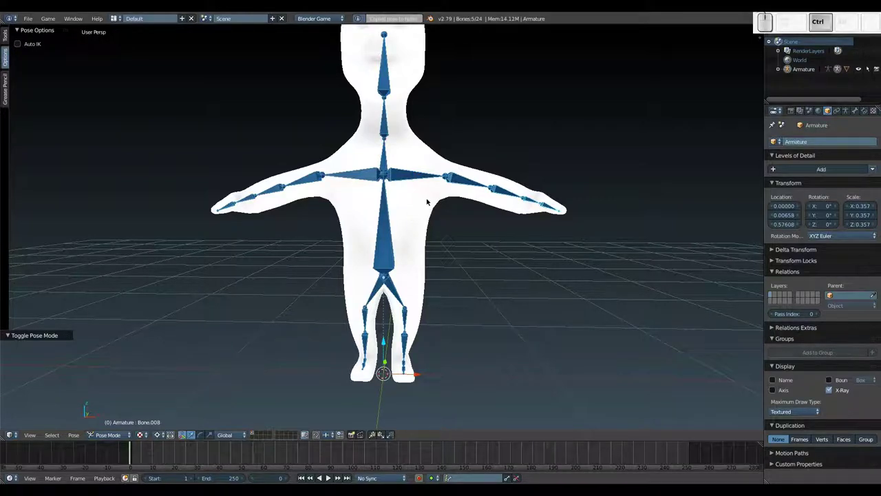
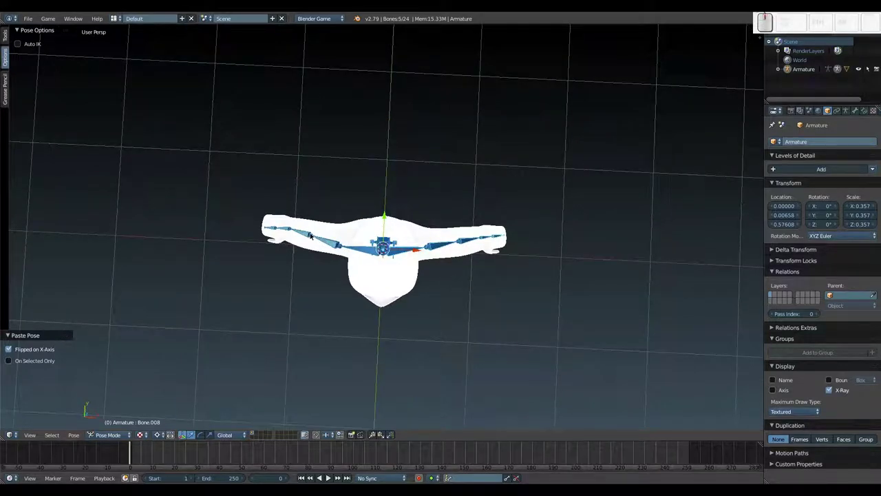
Rotate successive arm bones a few degrees, the later ones constrained to the Z axis
{"action": "right_click", "coordinate": [304, 234]}
{"action": "key", "text": "r"}
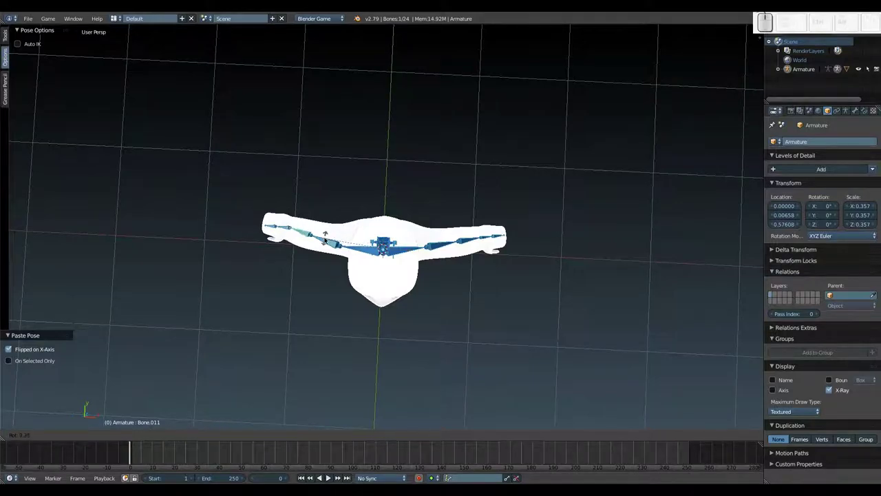
{"action": "left_click", "coordinate": [327, 236]}
{"action": "right_click", "coordinate": [289, 228]}
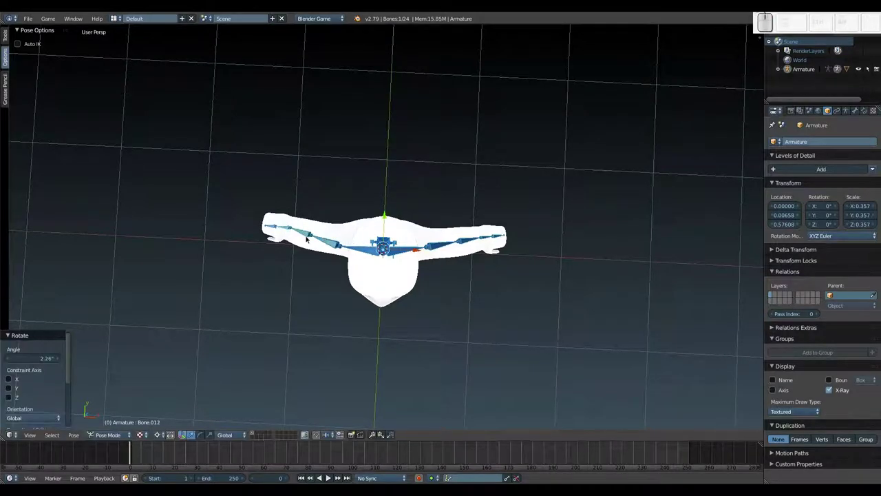
{"action": "key", "text": "r"}
{"action": "key", "text": "z"}
{"action": "left_click", "coordinate": [304, 223]}
{"action": "left_click", "coordinate": [276, 221]}
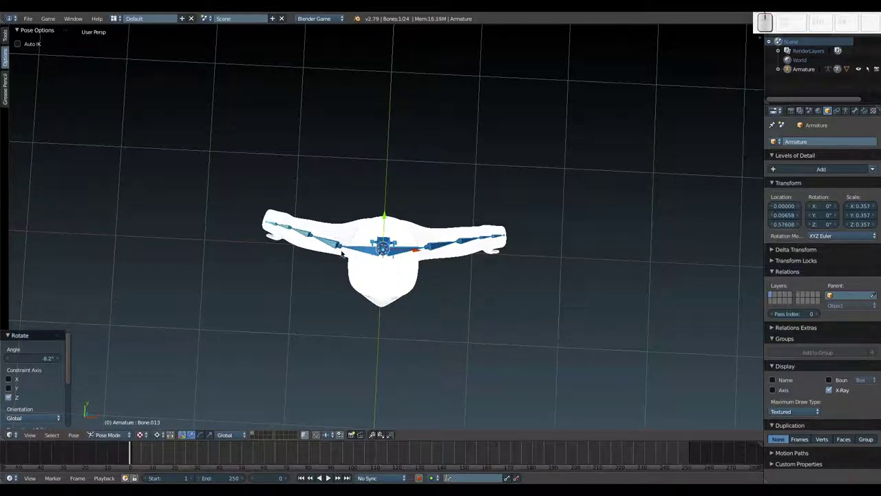
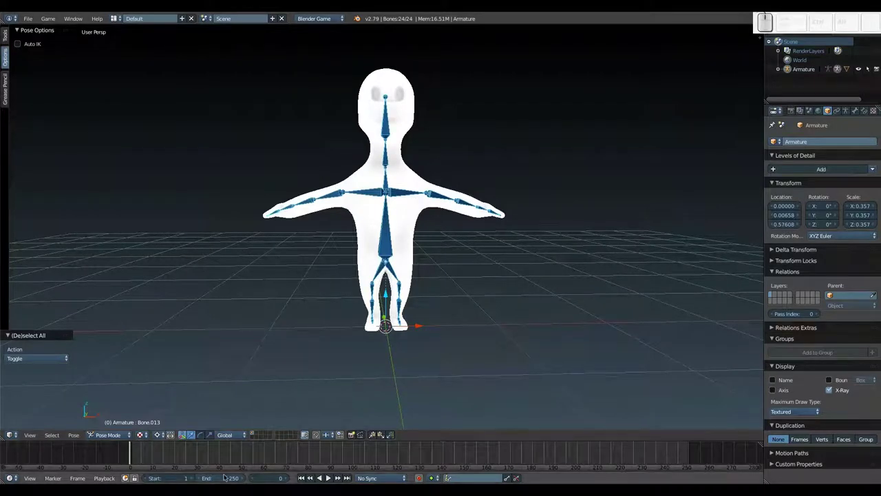
At frame 1, select the right upper arm and set the pivot to Median Point
{"action": "left_click", "coordinate": [288, 477]}
{"action": "left_click", "coordinate": [383, 219]}
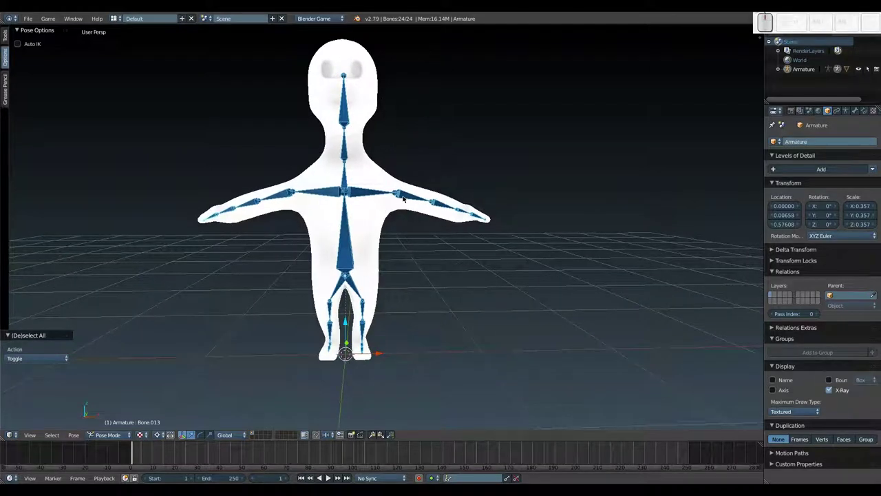
{"action": "left_click", "coordinate": [406, 195]}
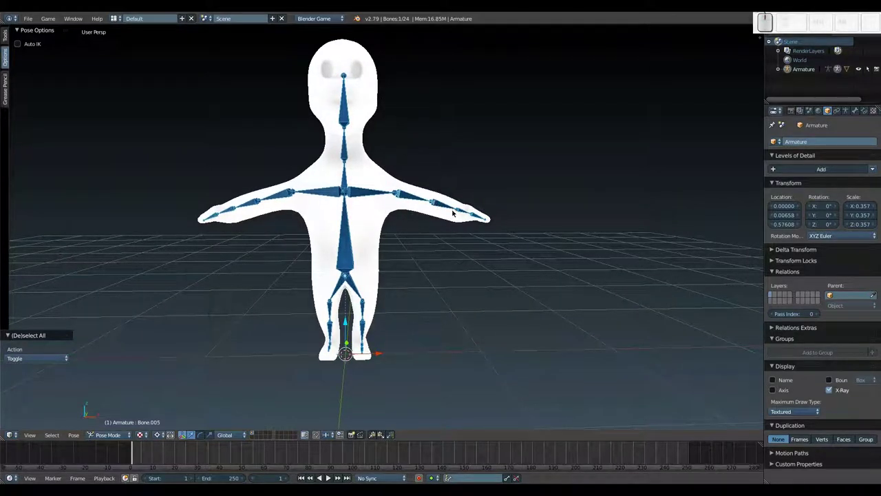
{"action": "key", "text": "r"}
{"action": "key", "text": "Escape"}
{"action": "left_click", "coordinate": [162, 436]}
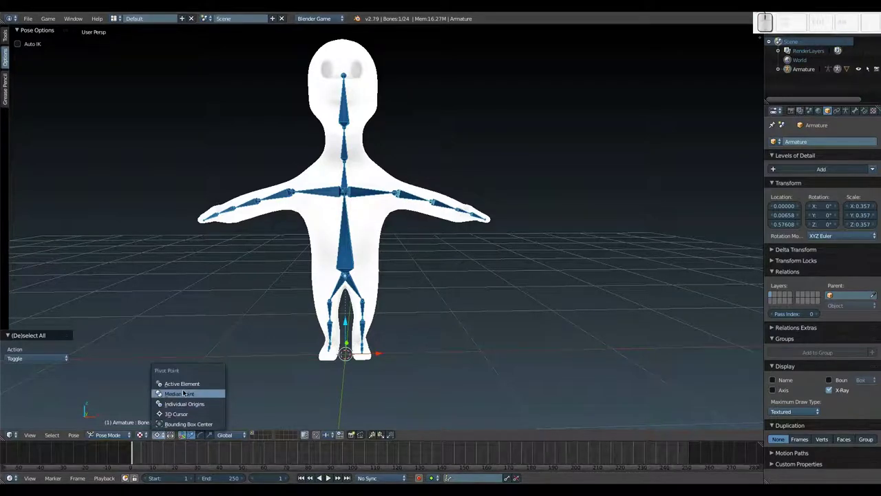
{"action": "left_click", "coordinate": [185, 397]}
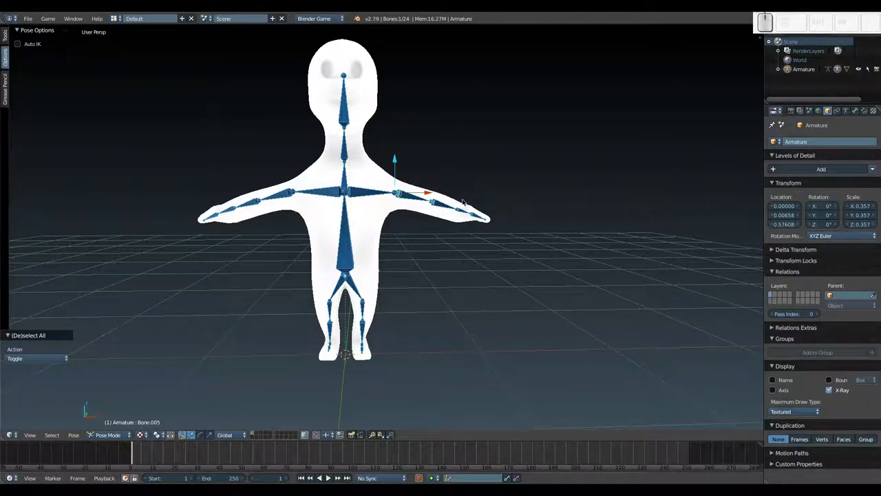
Lower the arms to the sides around Y, then tilt them forward around X from a side view
{"action": "key", "text": "r"}
{"action": "key", "text": "y"}
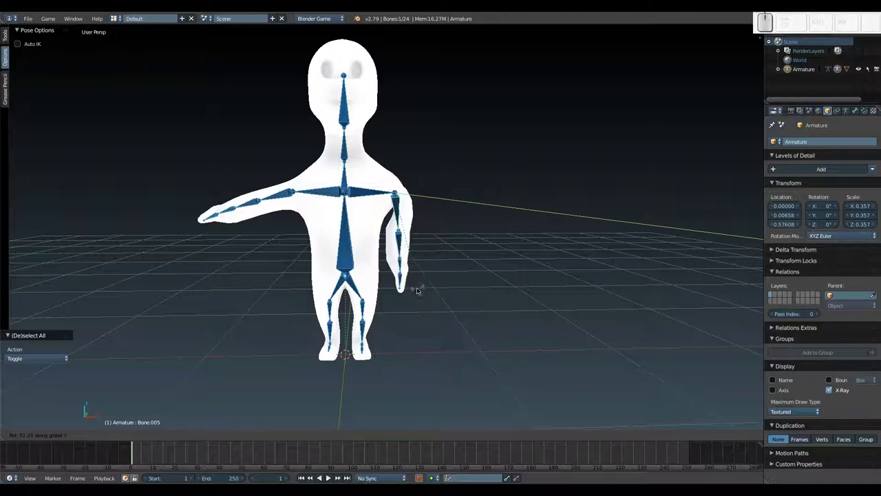
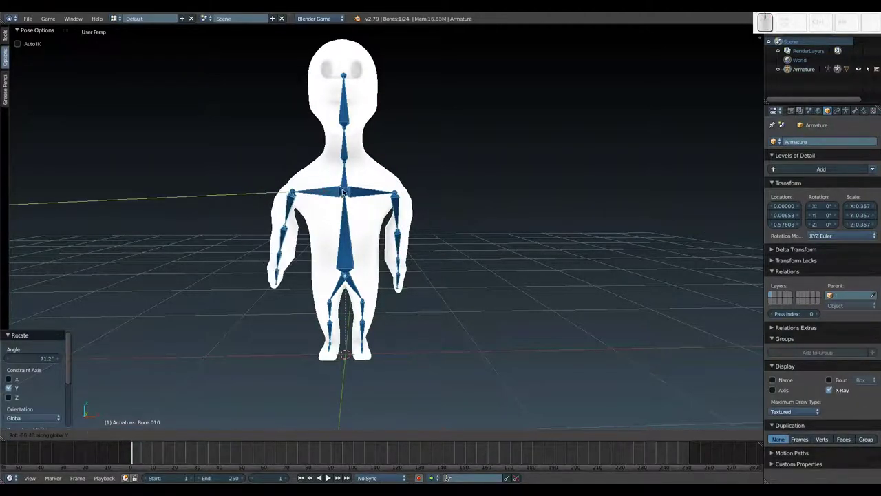
{"action": "left_click", "coordinate": [347, 181]}
{"action": "left_click_drag", "start_coordinate": [448, 232], "coordinate": [370, 221]}
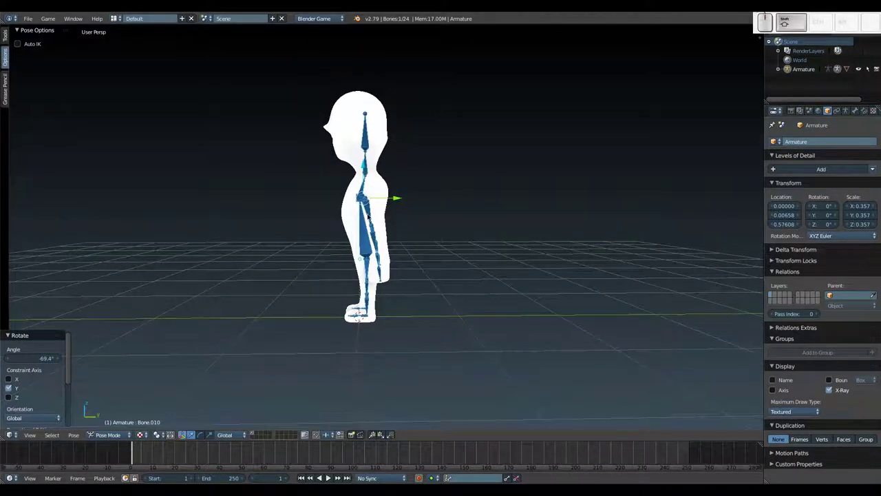
{"action": "key", "text": "r"}
{"action": "key", "text": "x"}
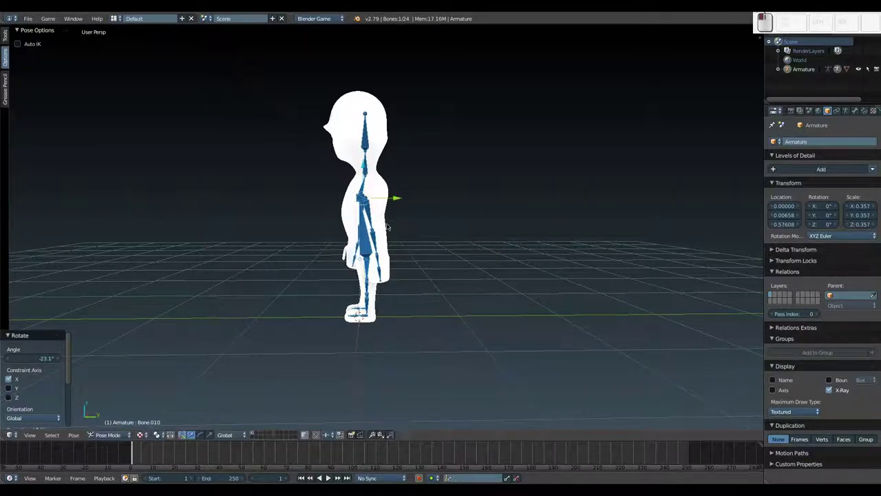
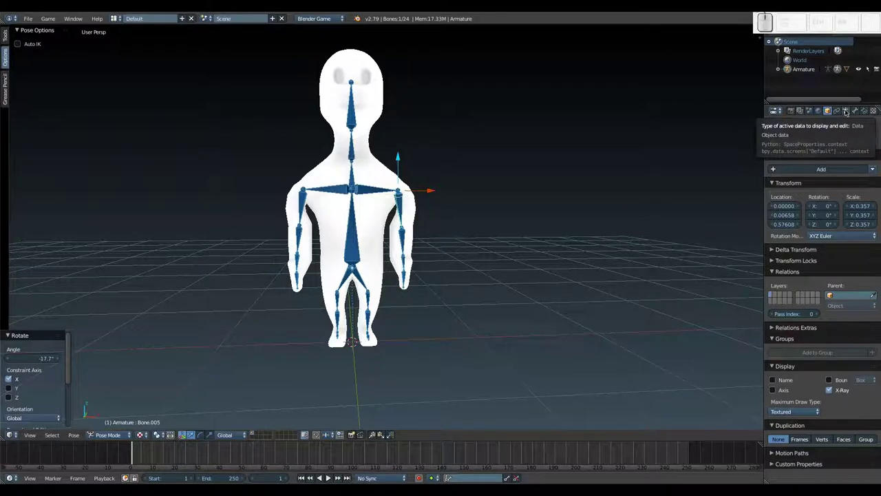
Show the armature data tab with Ghost, Skeleton, Display and Bone Groups collapsed and Pose Library expanded
{"action": "left_click", "coordinate": [848, 110]}
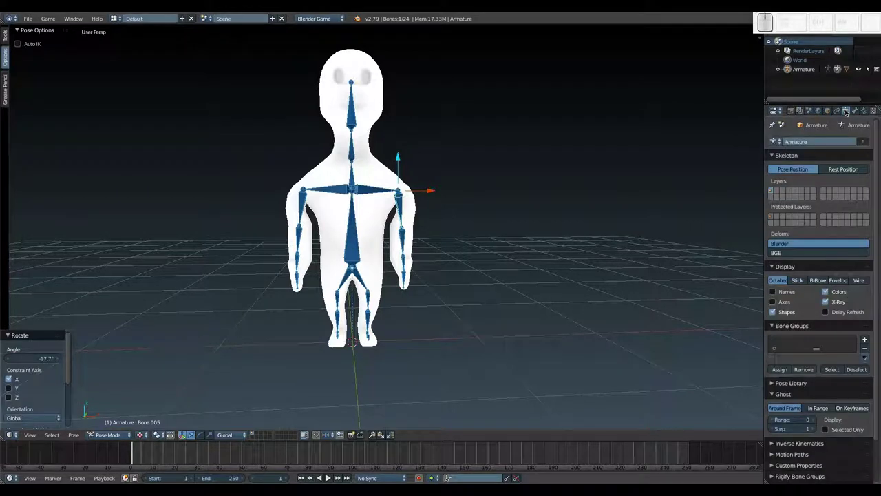
{"action": "left_click", "coordinate": [775, 391]}
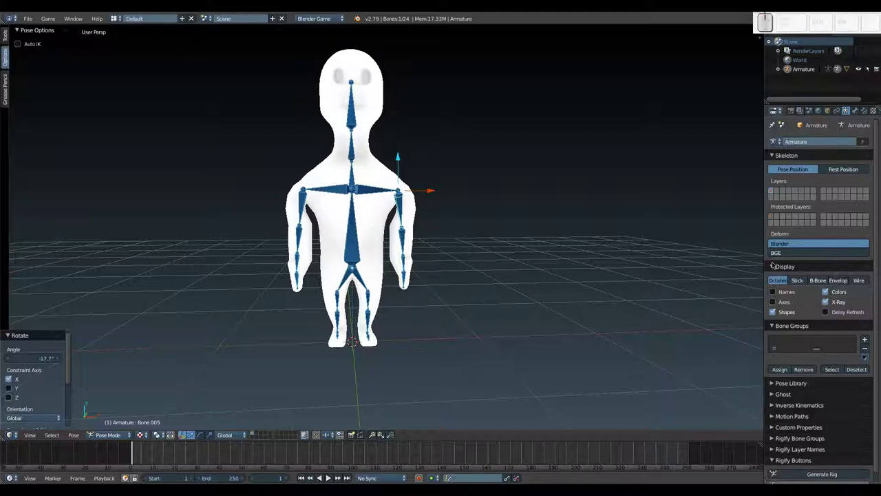
{"action": "left_click", "coordinate": [774, 263]}
{"action": "left_click", "coordinate": [776, 155]}
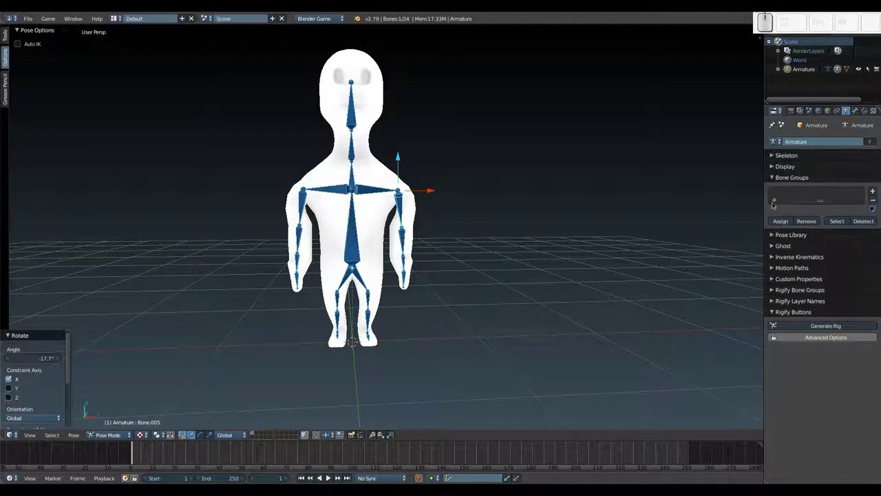
{"action": "left_click", "coordinate": [774, 179]}
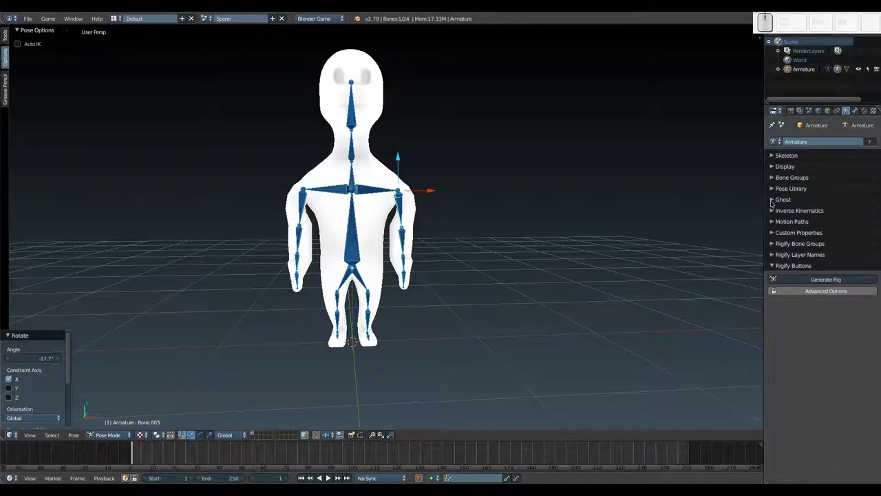
{"action": "left_click", "coordinate": [773, 188]}
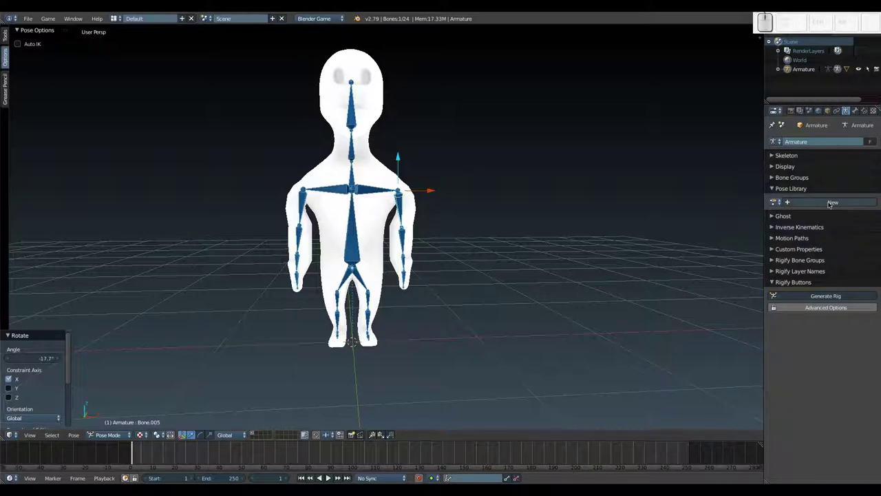
Create a new pose library and name it Personaje_principal
{"action": "left_click", "coordinate": [830, 201]}
{"action": "left_click", "coordinate": [824, 202]}
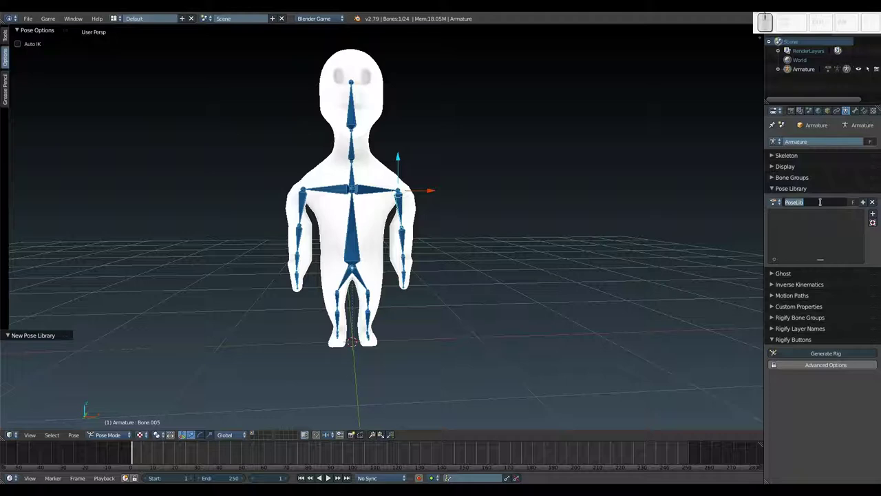
{"action": "key", "text": "shift+p"}
{"action": "key", "text": "shift+r"}
{"action": "key", "text": "shift+s"}
{"action": "key", "text": "shift+n"}
{"action": "key", "text": "shift+a"}
{"action": "key", "text": "shift+e"}
{"action": "key", "text": "shift+-"}
{"action": "key", "text": "shift+p"}
{"action": "key", "text": "shift+r"}
{"action": "key", "text": "shift+n"}
{"action": "key", "text": "shift+c"}
{"action": "key", "text": "shift+p"}
{"action": "key", "text": "shift+l"}
{"action": "key", "text": "shift+Return"}
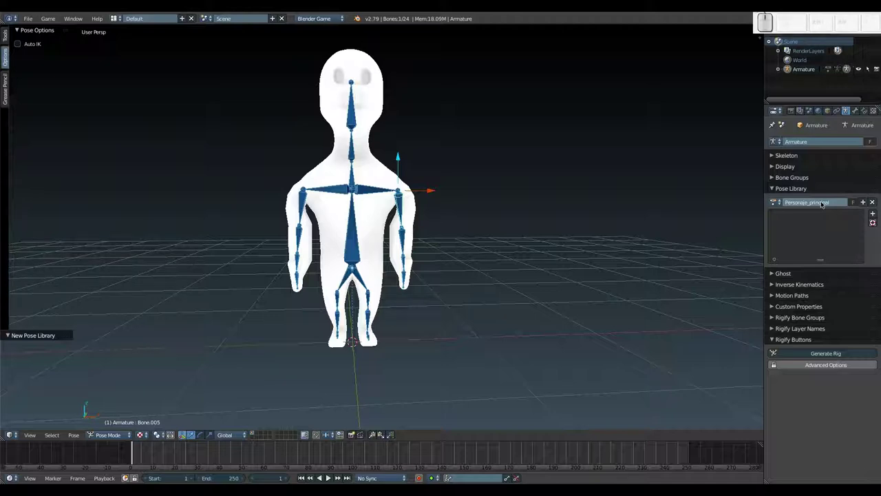
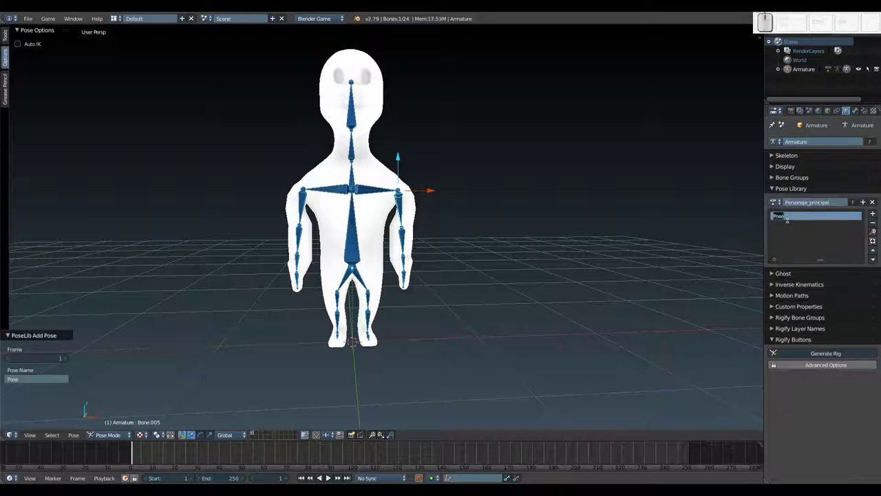
Name the new library pose descanso and select every bone of the rig
{"action": "key", "text": "d"}
{"action": "key", "text": "e"}
{"action": "key", "text": "s"}
{"action": "key", "text": "c"}
{"action": "key", "text": "n"}
{"action": "key", "text": "o"}
{"action": "key", "text": "Return"}
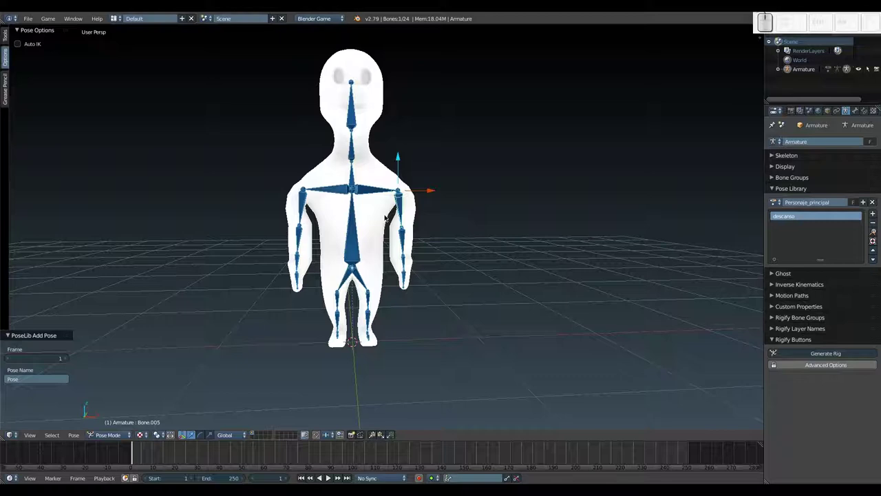
{"action": "key", "text": "a"}
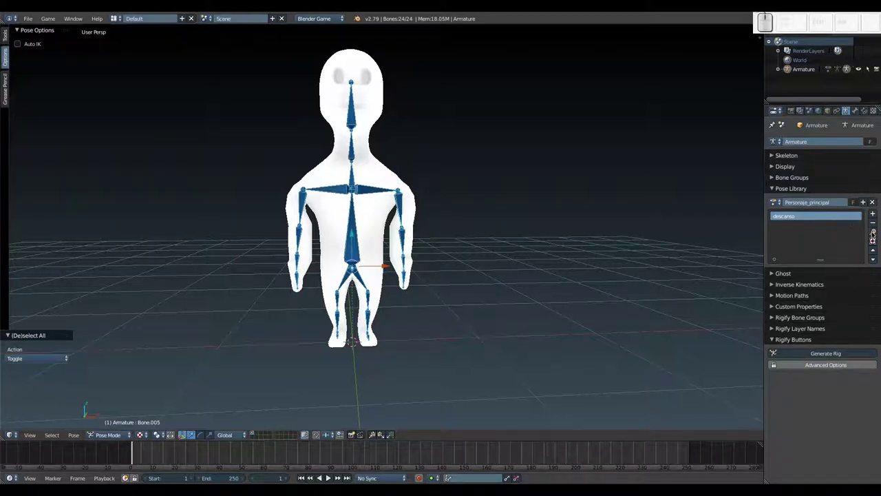
Replace the existing descanso pose with the current all-bone rest pose and reselect all bones
{"action": "left_click", "coordinate": [876, 214]}
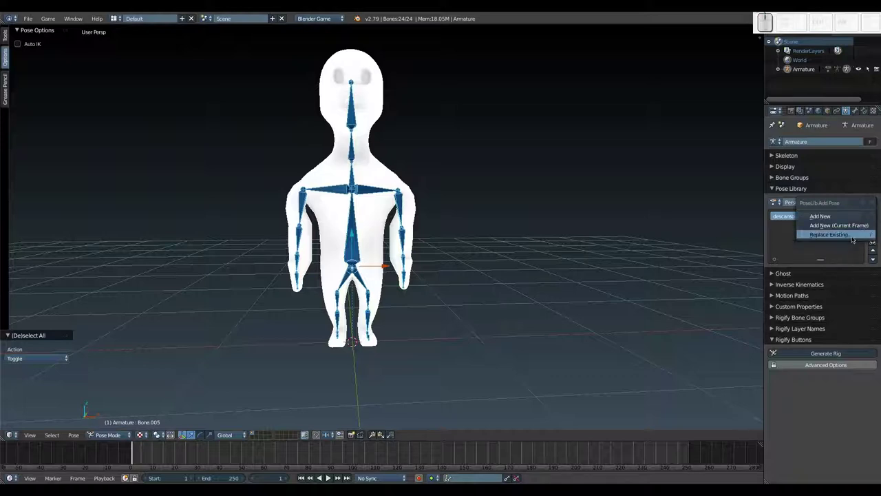
{"action": "left_click", "coordinate": [837, 232]}
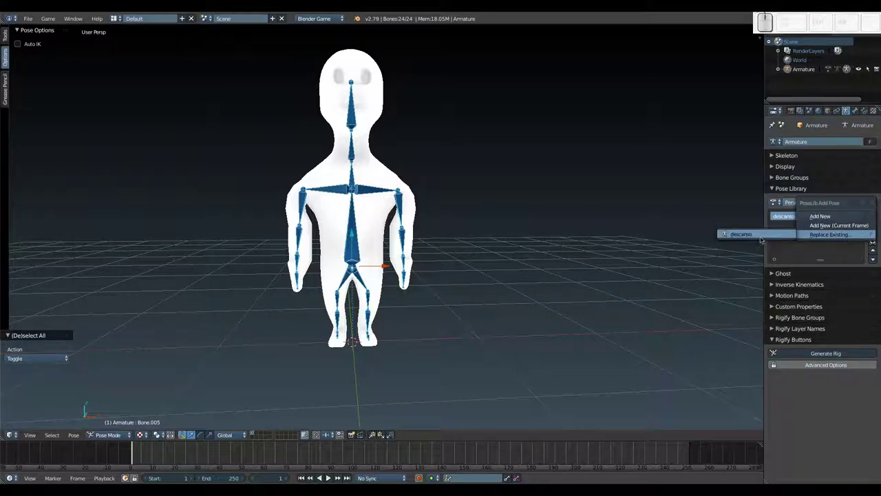
{"action": "left_click", "coordinate": [754, 234]}
{"action": "middle_click", "coordinate": [402, 202]}
{"action": "scroll", "scroll_direction": "down", "scroll_amount": 3}
{"action": "left_click_drag", "start_coordinate": [432, 197], "coordinate": [443, 203]}
{"action": "key", "text": "a"}
{"action": "scroll", "scroll_direction": "up", "scroll_amount": 3}
{"action": "scroll", "scroll_direction": "down", "scroll_amount": 3}
{"action": "left_click_drag", "start_coordinate": [518, 214], "coordinate": [412, 212]}
{"action": "left_click_drag", "start_coordinate": [407, 200], "coordinate": [405, 206]}
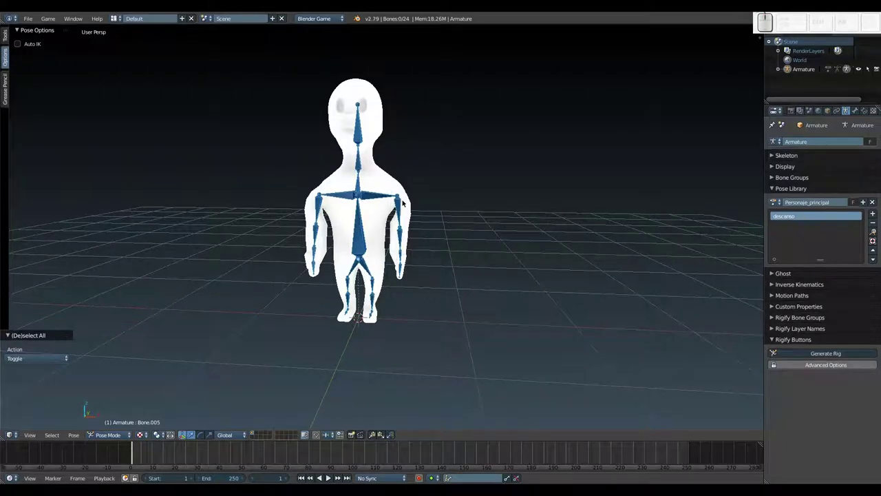
{"action": "scroll", "scroll_direction": "up", "scroll_amount": 3}
{"action": "scroll", "scroll_direction": "down", "scroll_amount": 3}
{"action": "key", "text": "a"}
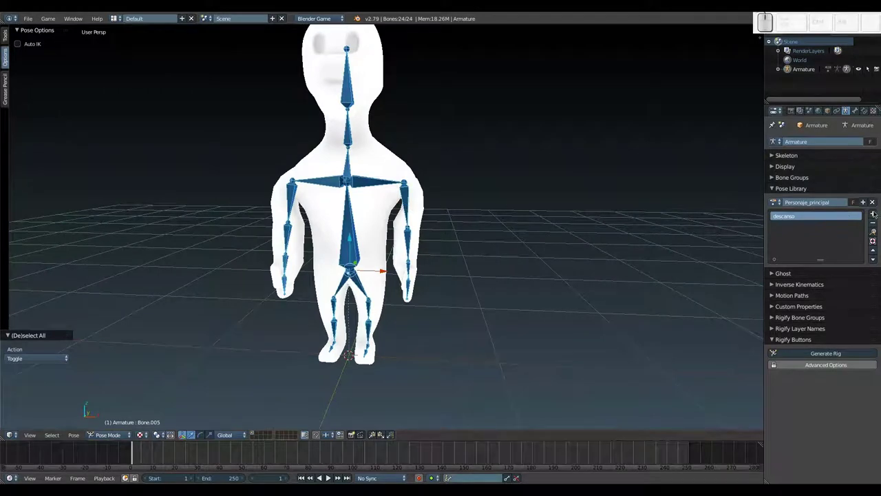
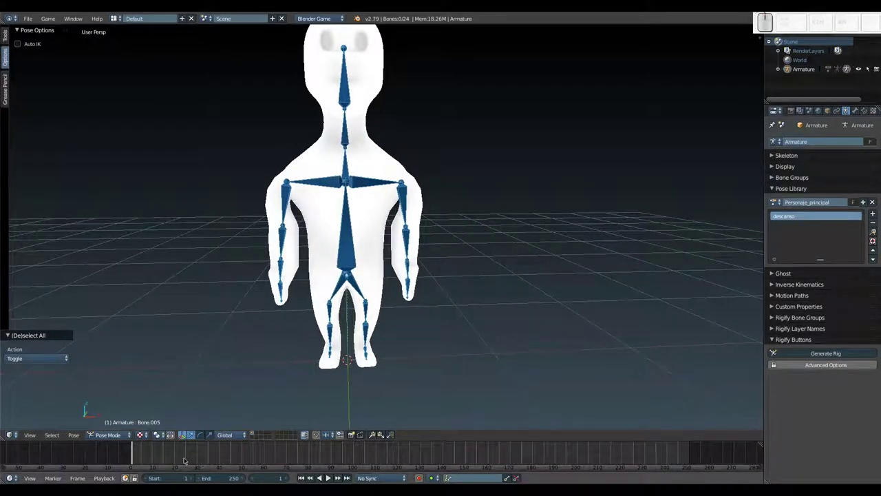
Scrub the timeline to frame 12 and orbit to the character's side
{"action": "left_click", "coordinate": [187, 458]}
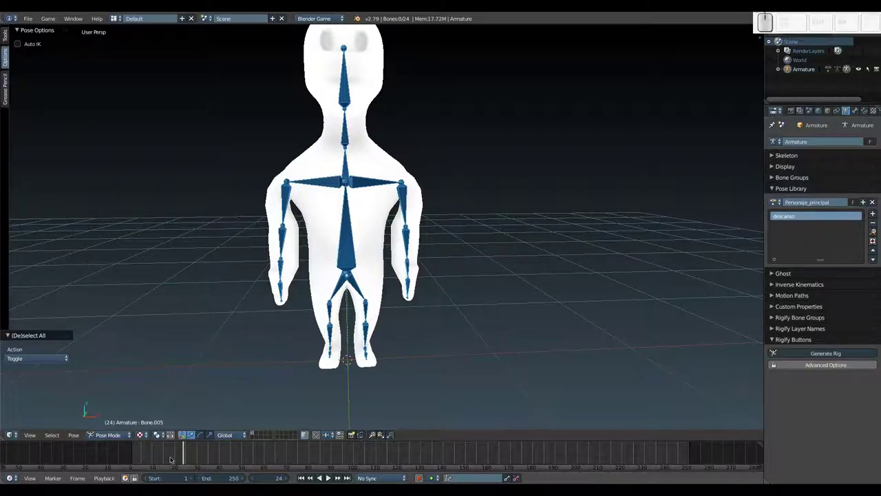
{"action": "left_click", "coordinate": [171, 458]}
{"action": "key", "text": "Left"}
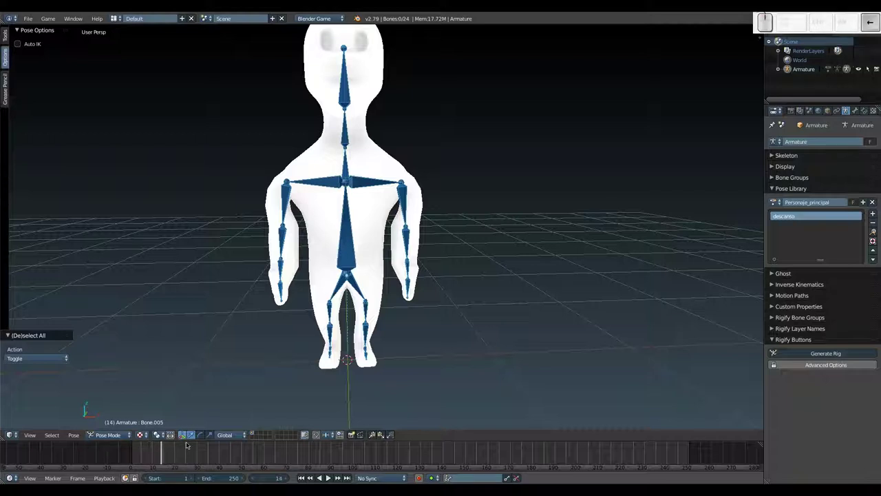
{"action": "left_click_drag", "start_coordinate": [472, 321], "coordinate": [406, 258]}
With all bones selected, lift the whole character upward off the ground at frame 12
{"action": "key", "text": "a"}
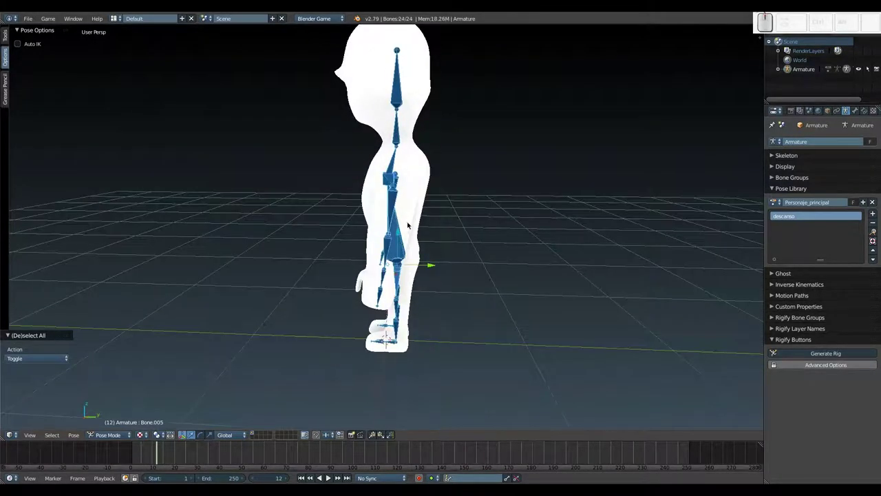
{"action": "left_click_drag", "start_coordinate": [400, 241], "coordinate": [419, 160]}
{"action": "left_click_drag", "start_coordinate": [419, 157], "coordinate": [429, 264]}
{"action": "scroll", "scroll_direction": "down", "scroll_amount": 3}
{"action": "scroll", "scroll_direction": "up", "scroll_amount": 3}
{"action": "scroll", "scroll_direction": "down", "scroll_amount": 3}
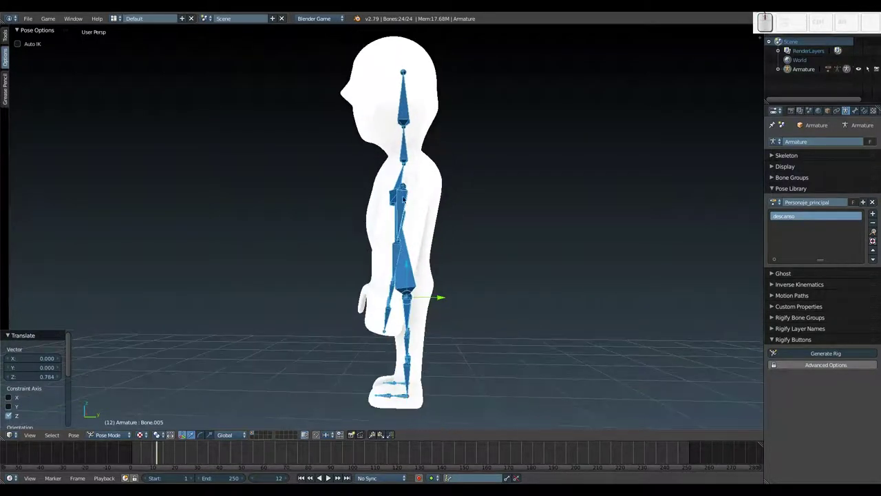
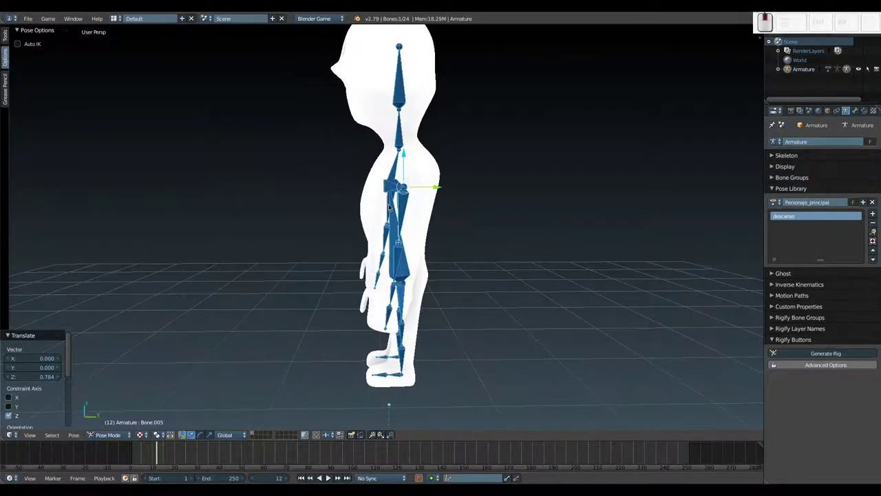
Rotate the upper arm forward and bend the forearm upward around the X axis
{"action": "key", "text": "r"}
{"action": "key", "text": "x"}
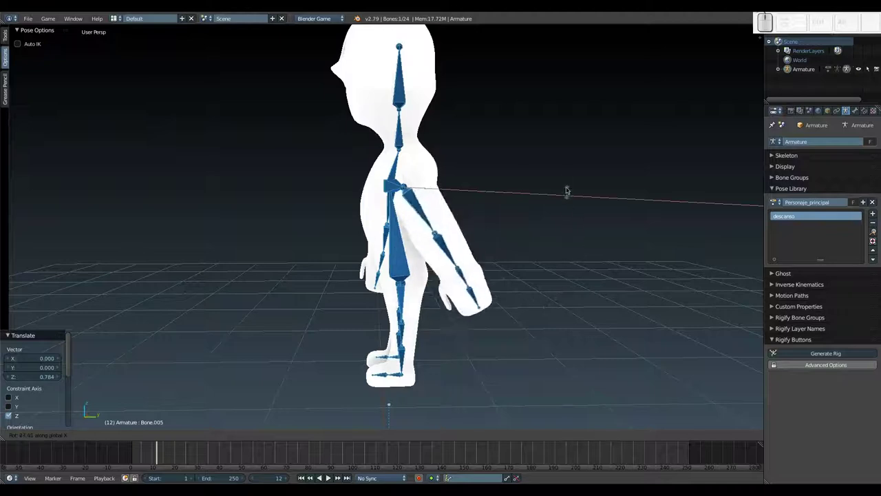
{"action": "middle_click", "coordinate": [554, 125]}
{"action": "scroll", "scroll_direction": "up", "scroll_amount": 3}
{"action": "key", "text": "r"}
{"action": "key", "text": "x"}
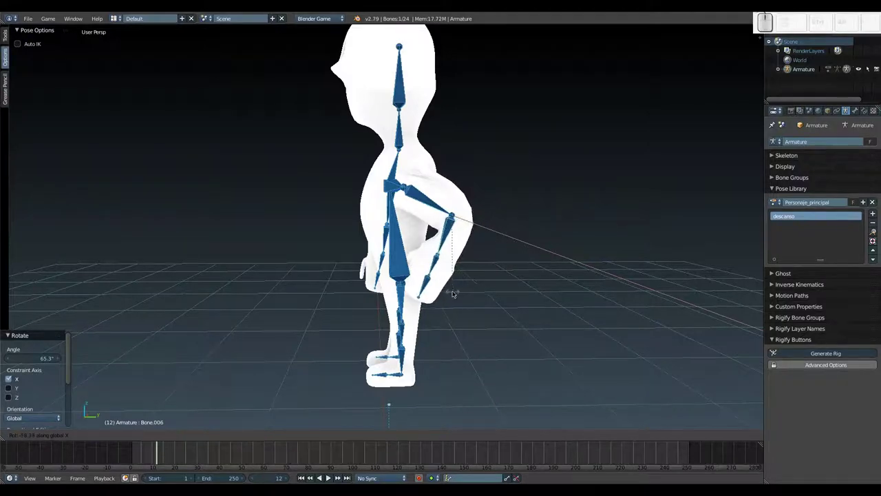
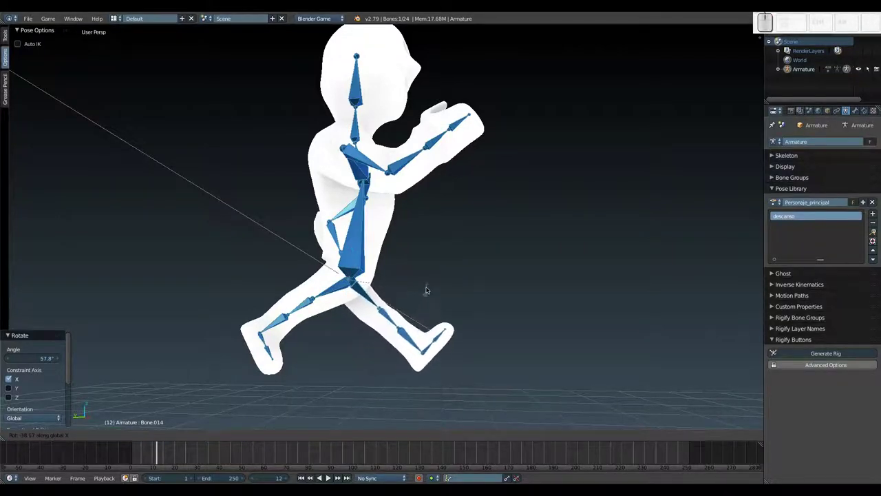
Rotate the upper and lower leg bones around X into a bent running stride
{"action": "left_click", "coordinate": [429, 280]}
{"action": "right_click", "coordinate": [390, 310]}
{"action": "key", "text": "r"}
{"action": "key", "text": "x"}
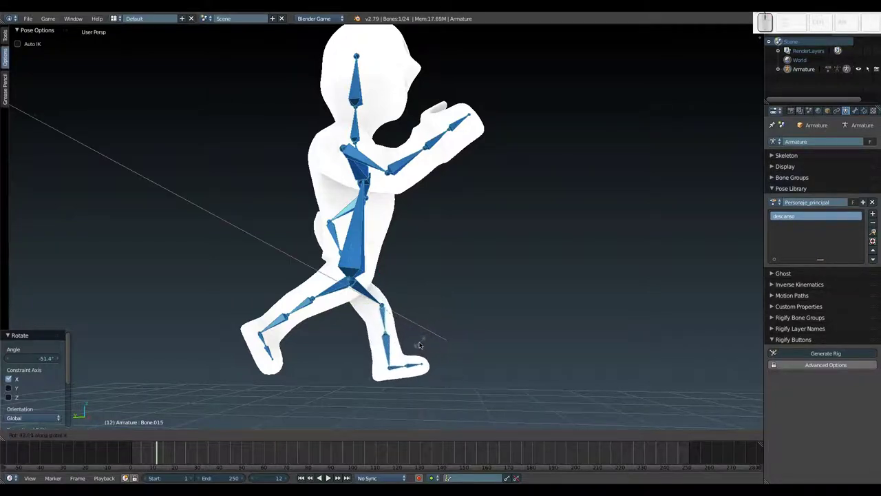
{"action": "left_click", "coordinate": [415, 346]}
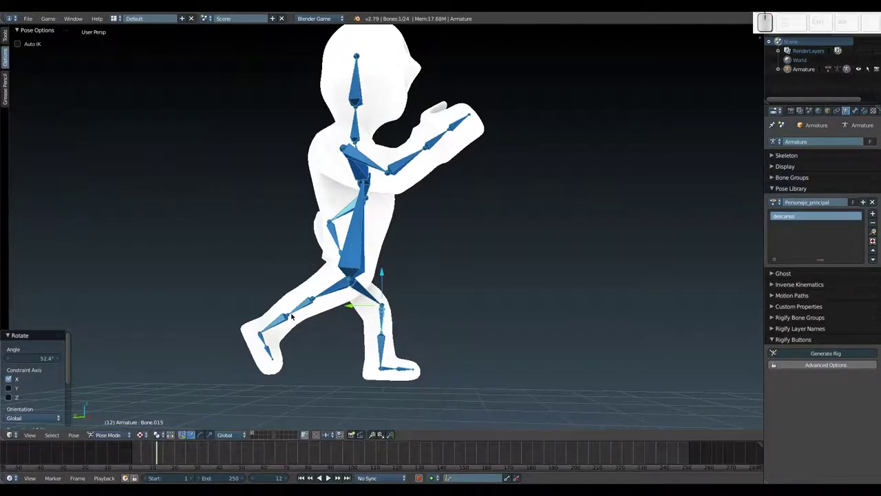
{"action": "left_click", "coordinate": [303, 305]}
{"action": "right_click", "coordinate": [306, 310]}
{"action": "key", "text": "r"}
{"action": "key", "text": "x"}
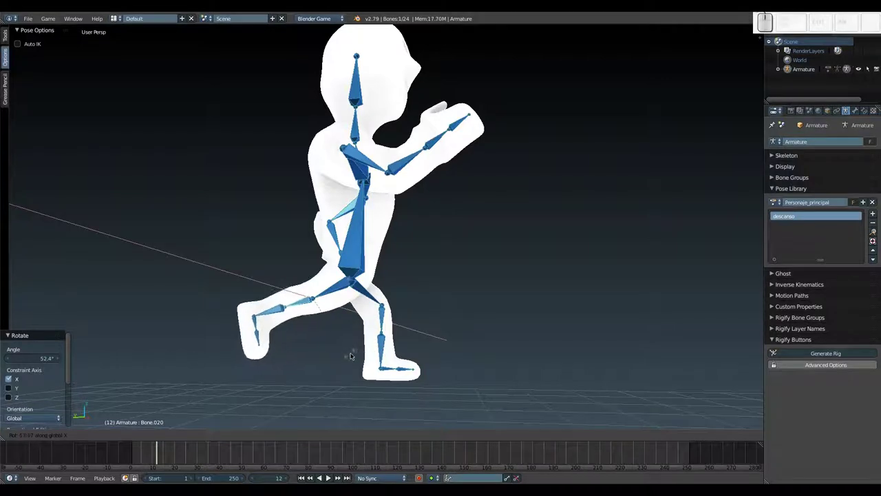
{"action": "left_click", "coordinate": [348, 350]}
{"action": "left_click_drag", "start_coordinate": [470, 314], "coordinate": [416, 253]}
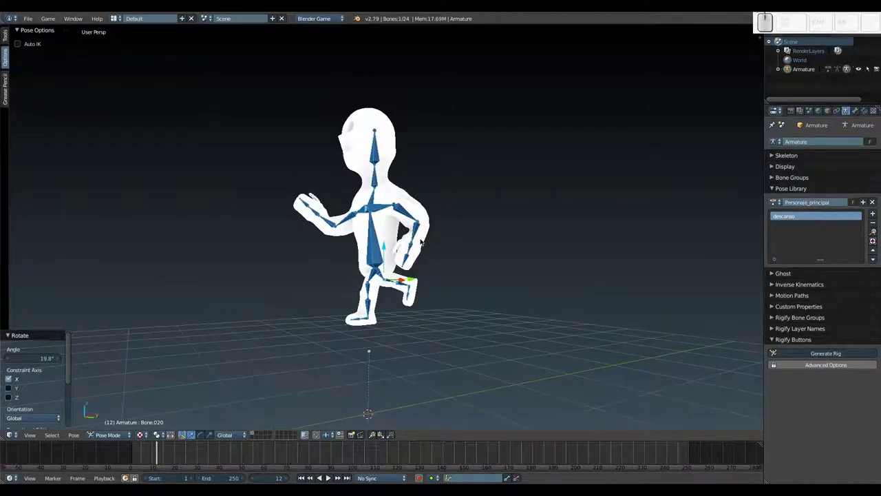
With all bones selected, add the current jump pose to the library as salto
{"action": "key", "text": "a"}
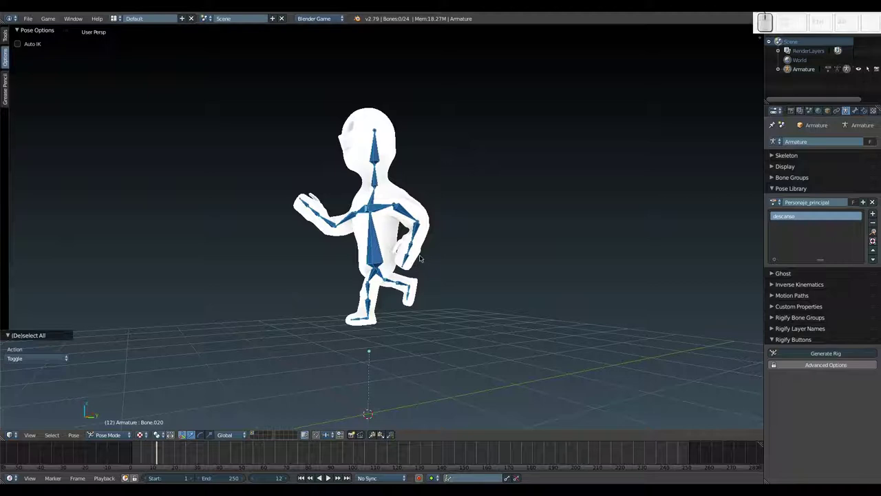
{"action": "key", "text": "a"}
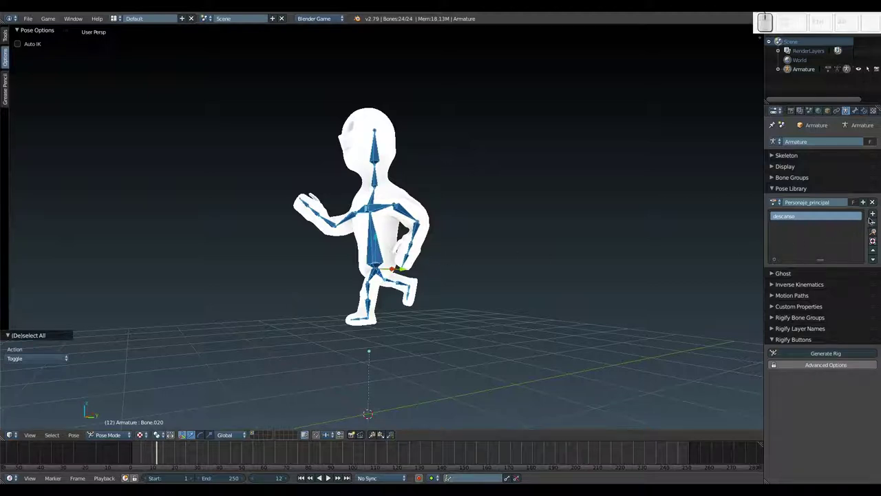
{"action": "left_click", "coordinate": [875, 212]}
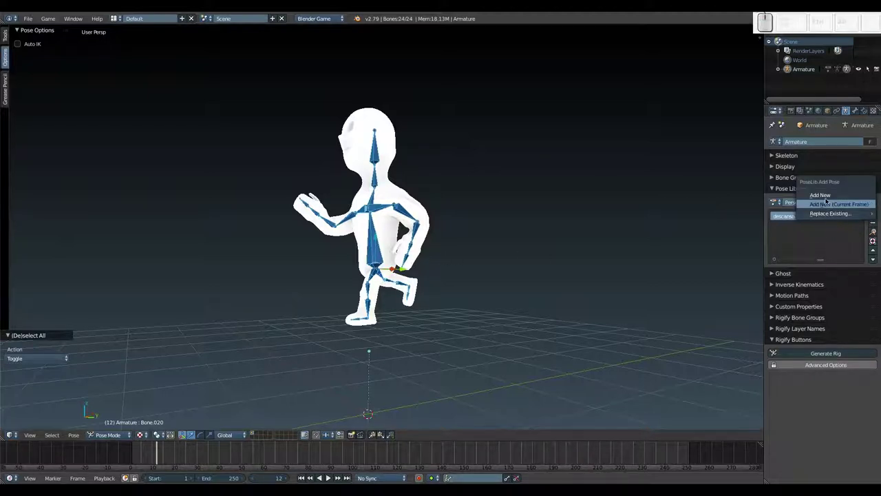
{"action": "left_click", "coordinate": [827, 195]}
{"action": "left_click", "coordinate": [791, 227]}
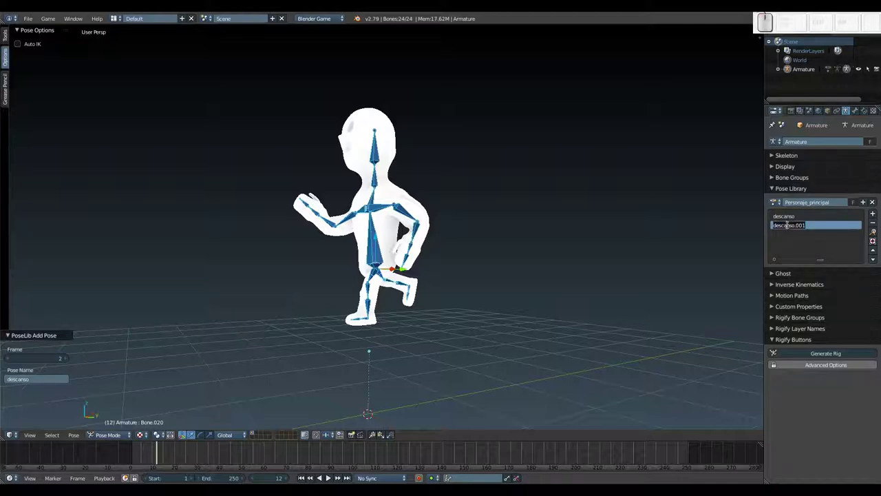
{"action": "key", "text": "s"}
{"action": "key", "text": "a"}
{"action": "key", "text": "l"}
{"action": "key", "text": "t"}
{"action": "key", "text": "o"}
{"action": "key", "text": "Return"}
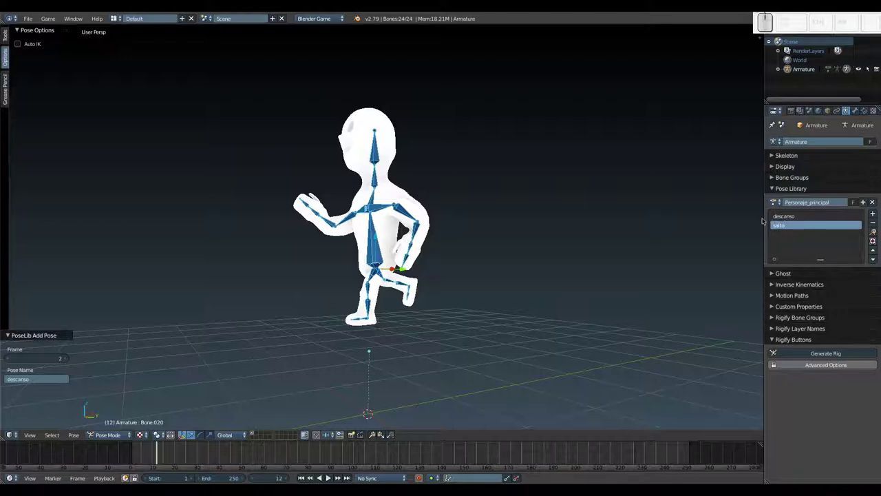
Apply the descanso pose and then the salto pose from the library to the rig
{"action": "scroll", "scroll_direction": "down", "scroll_amount": 3}
{"action": "left_click_drag", "start_coordinate": [398, 296], "coordinate": [460, 286]}
{"action": "middle_click", "coordinate": [460, 285]}
{"action": "left_click", "coordinate": [796, 216]}
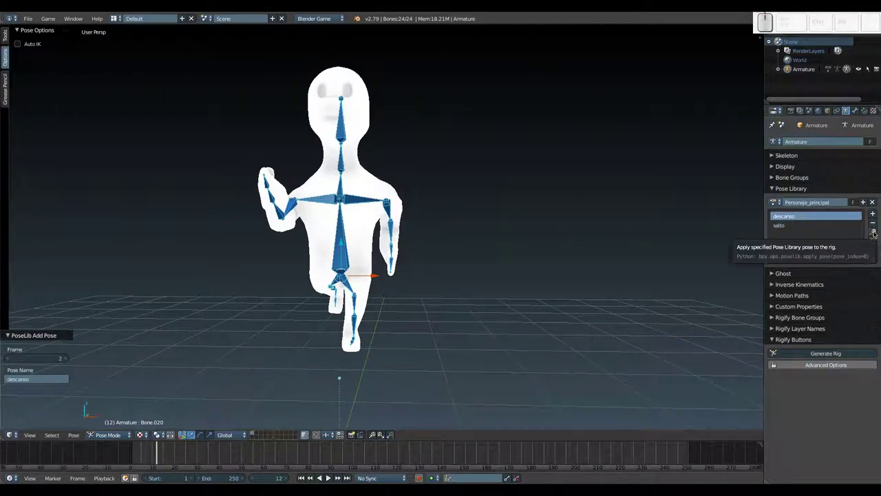
{"action": "left_click", "coordinate": [876, 232]}
{"action": "scroll", "scroll_direction": "down", "scroll_amount": 3}
{"action": "middle_click", "coordinate": [498, 256]}
{"action": "scroll", "scroll_direction": "up", "scroll_amount": 3}
{"action": "left_click", "coordinate": [793, 224]}
{"action": "scroll", "scroll_direction": "up", "scroll_amount": 3}
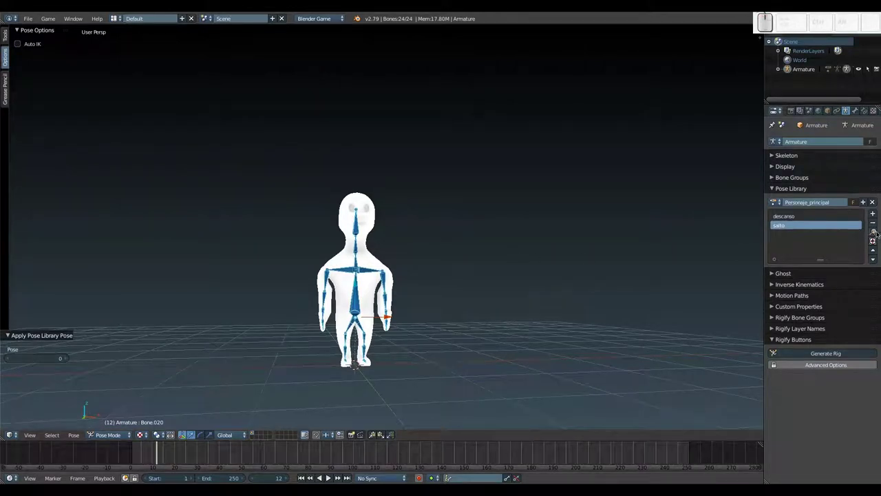
{"action": "left_click", "coordinate": [877, 232]}
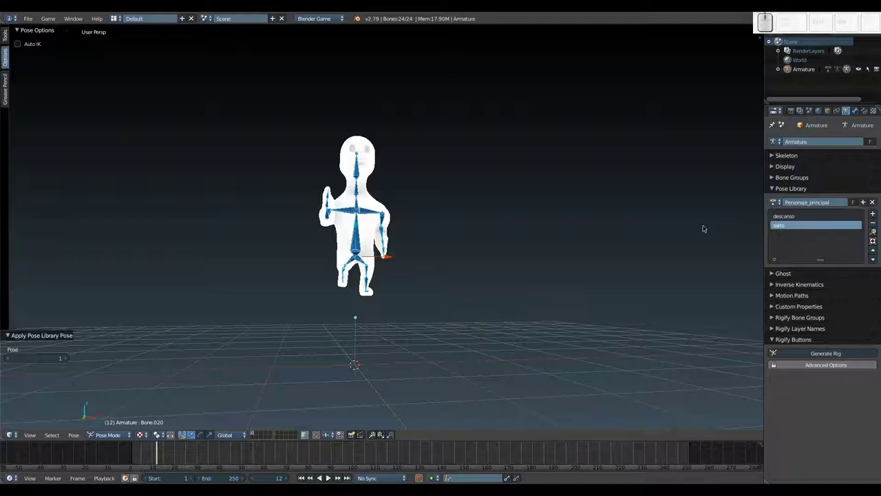
Browse the library poses interactively with Ctrl+L, stepping through descanso and salto
{"action": "key", "text": "ctrl+l"}
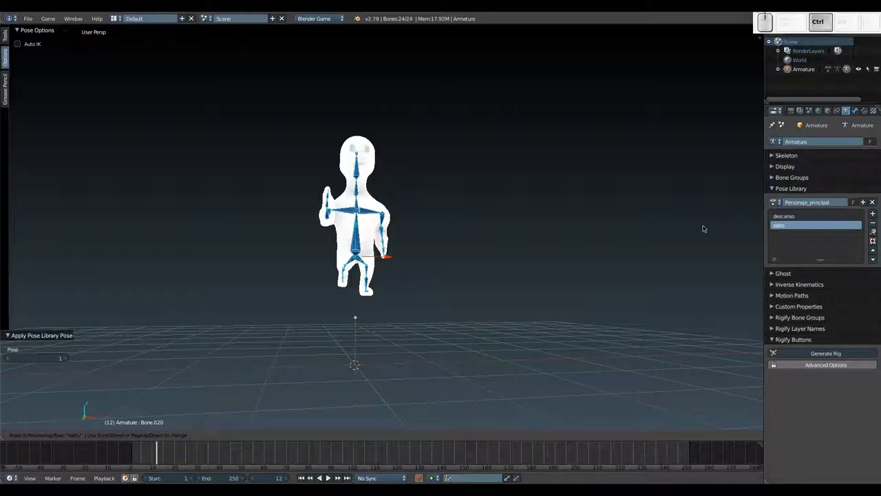
{"action": "key", "text": "ctrl+a"}
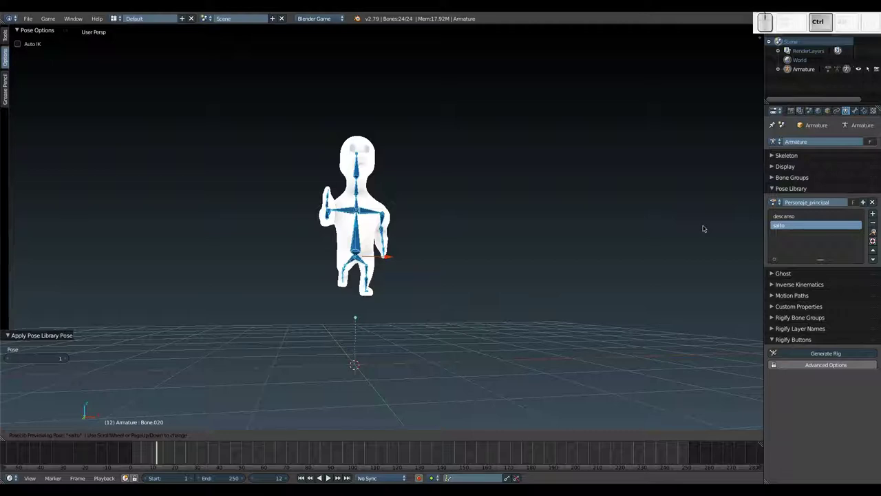
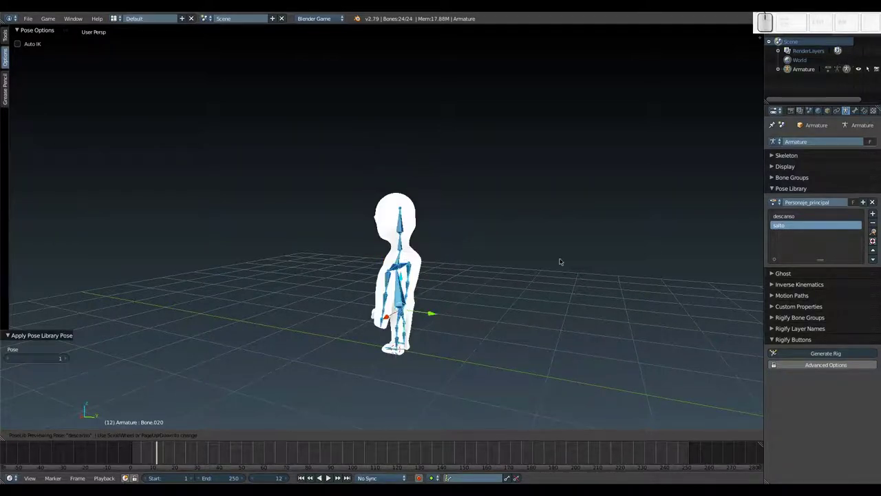
Settle on the descanso rest pose and orbit toward a front view of the character
{"action": "key", "text": "Return"}
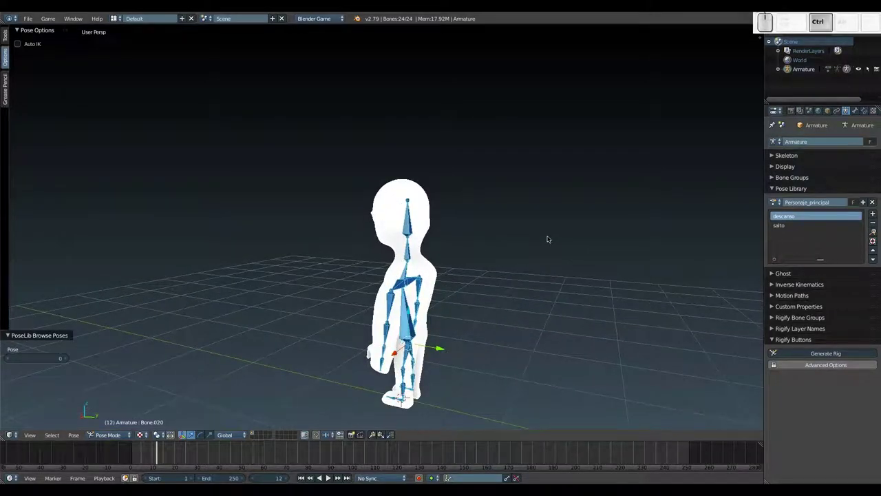
{"action": "key", "text": "ctrl+l"}
{"action": "middle_click", "coordinate": [523, 255]}
{"action": "middle_click", "coordinate": [523, 256]}
{"action": "middle_click", "coordinate": [521, 255]}
{"action": "middle_click", "coordinate": [522, 256]}
Zoom and line the view up facing the descanso-posed character from the front
{"action": "scroll", "scroll_direction": "up", "scroll_amount": 3}
{"action": "scroll", "scroll_direction": "down", "scroll_amount": 3}
{"action": "scroll", "scroll_direction": "up", "scroll_amount": 3}
{"action": "key", "text": "Escape"}
{"action": "scroll", "scroll_direction": "down", "scroll_amount": 3}
{"action": "middle_click", "coordinate": [378, 311]}
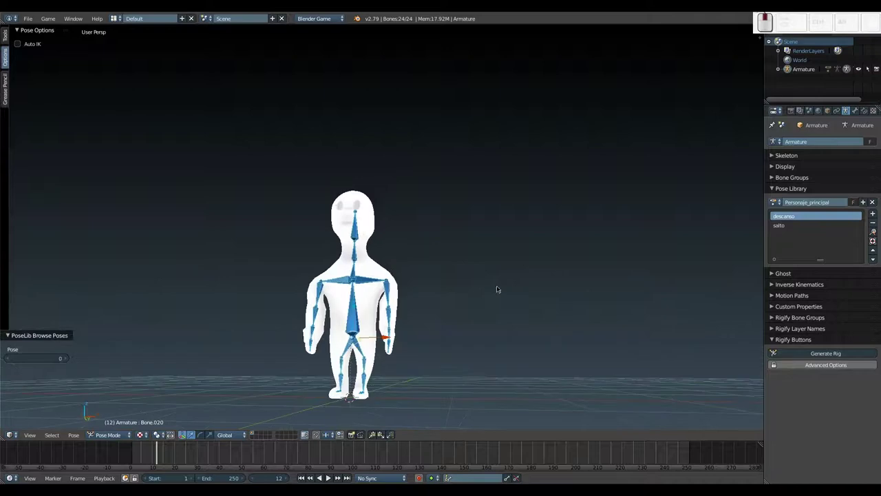
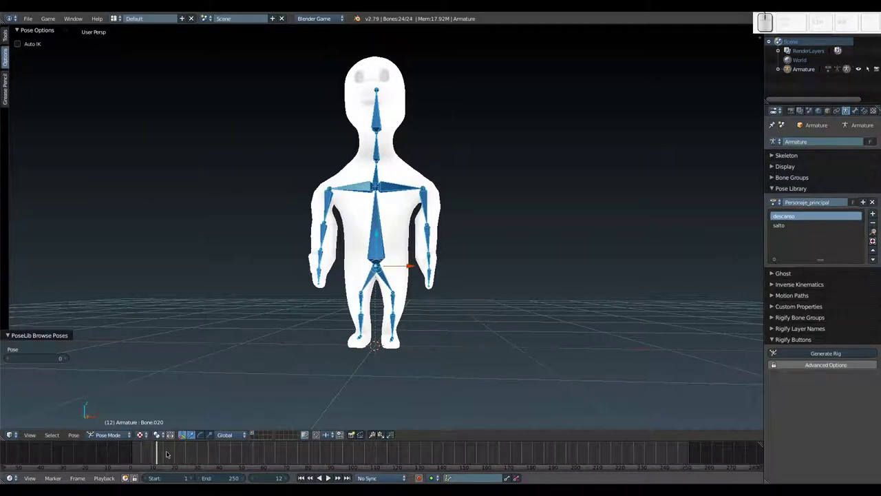
{"action": "left_click", "coordinate": [158, 451]}
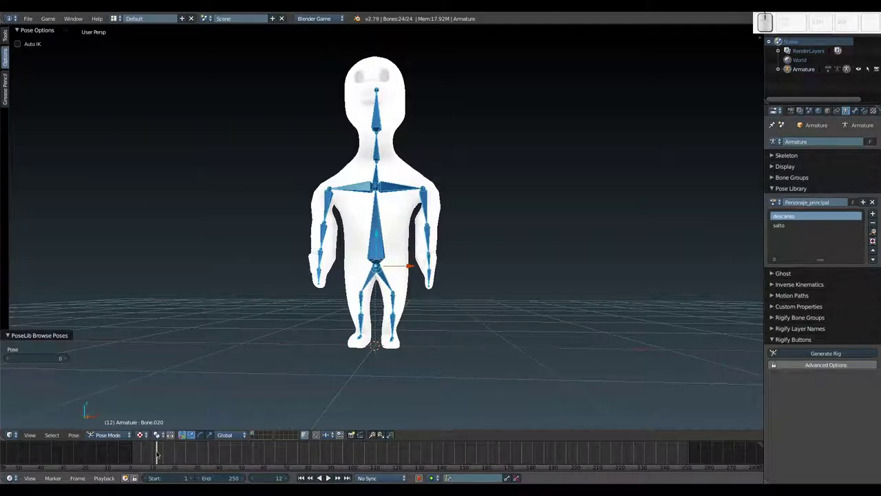
{"action": "left_click", "coordinate": [159, 451]}
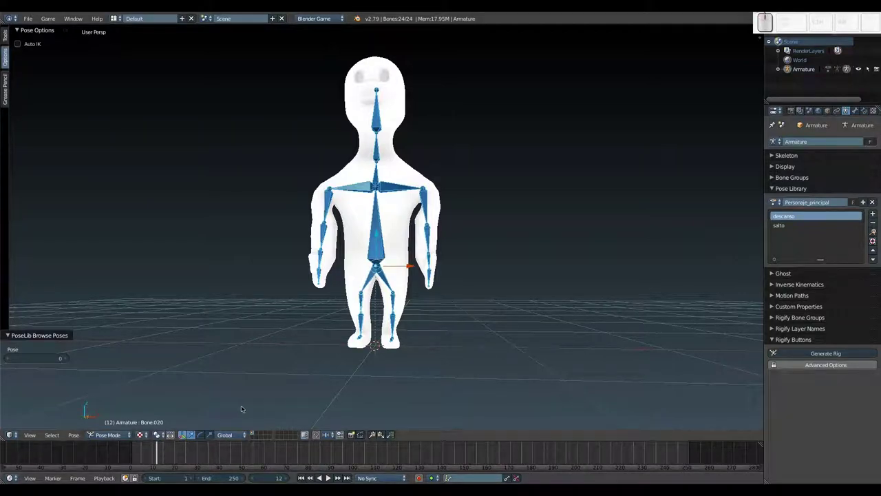
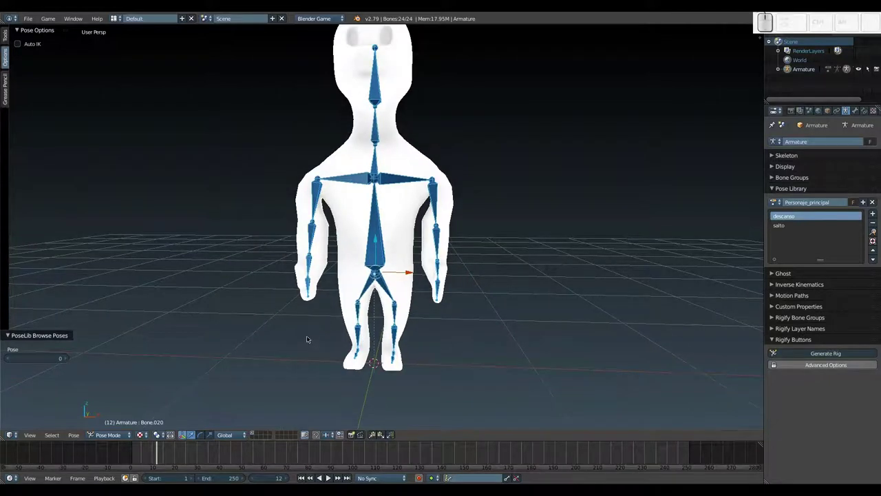
{"action": "left_click_drag", "start_coordinate": [305, 327], "coordinate": [309, 310]}
{"action": "middle_click", "coordinate": [309, 311]}
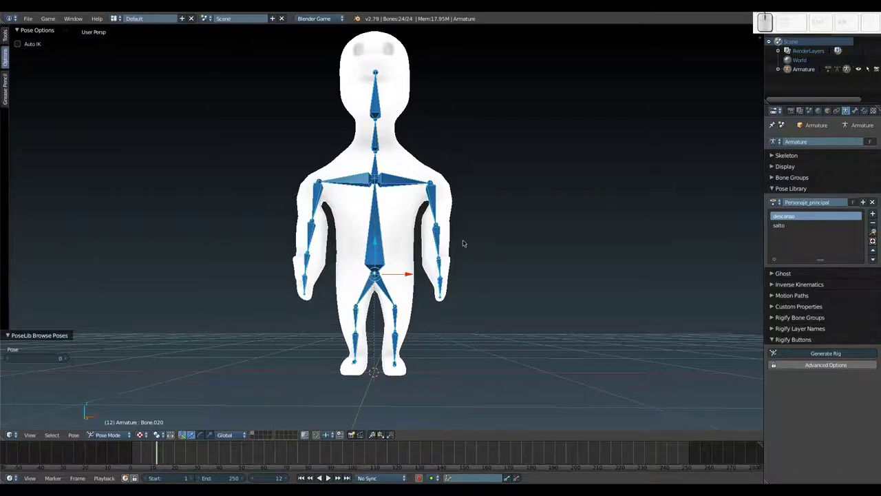
{"action": "scroll", "scroll_direction": "down", "scroll_amount": 3}
{"action": "scroll", "scroll_direction": "down", "scroll_amount": 3}
{"action": "scroll", "scroll_direction": "up", "scroll_amount": 3}
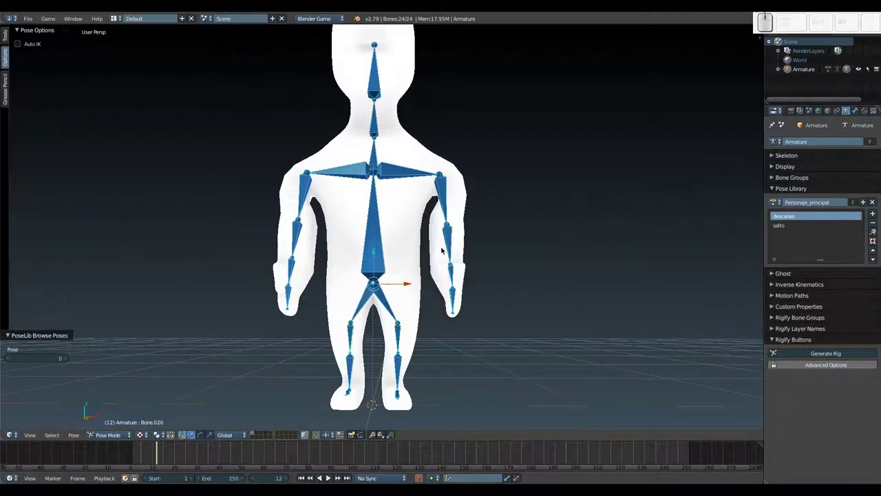
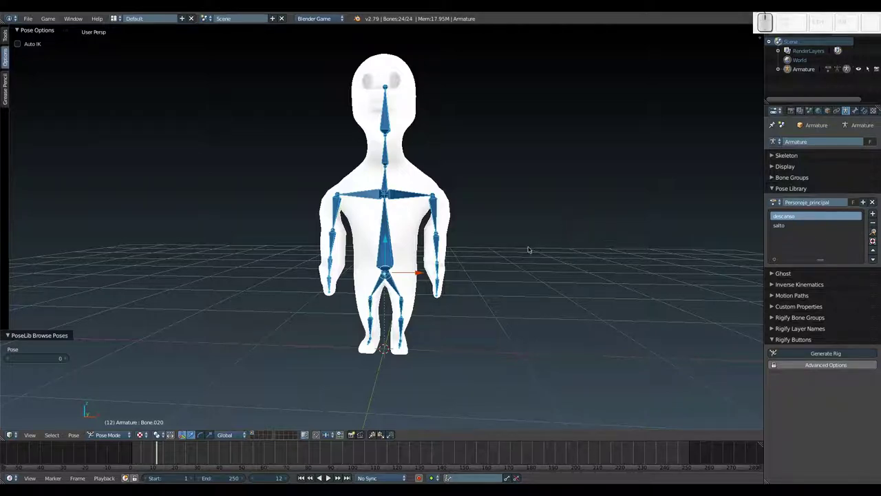
Return the animation to frame 1
{"action": "left_click", "coordinate": [306, 475]}
{"action": "key", "text": "alt+a"}
{"action": "key", "text": "Escape"}
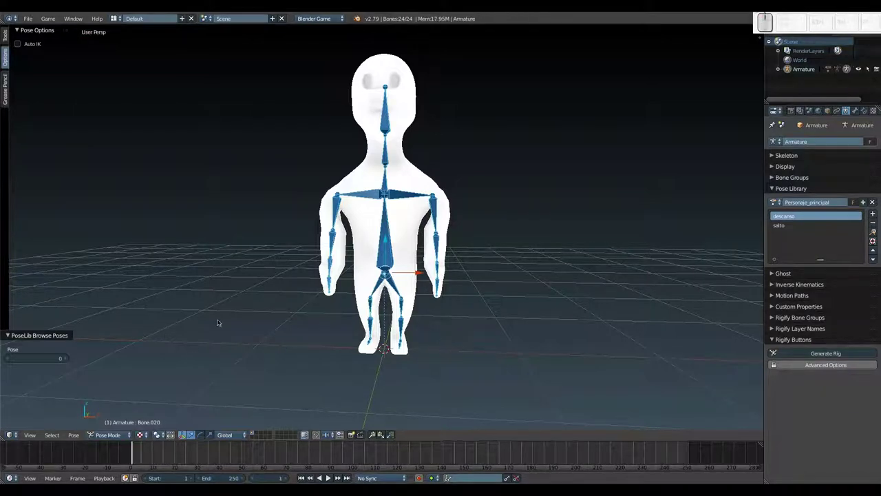
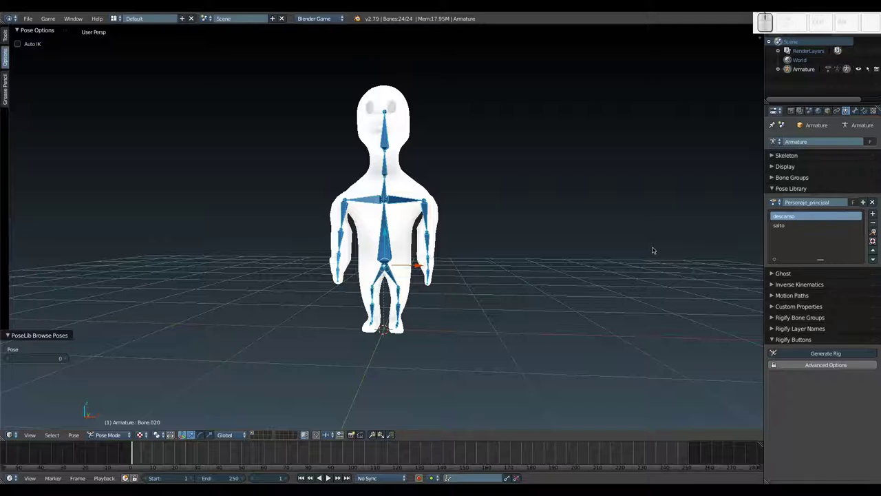
Preview the library poses with Ctrl+L and confirm the descanso rest pose on the character
{"action": "key", "text": "ctrl+l"}
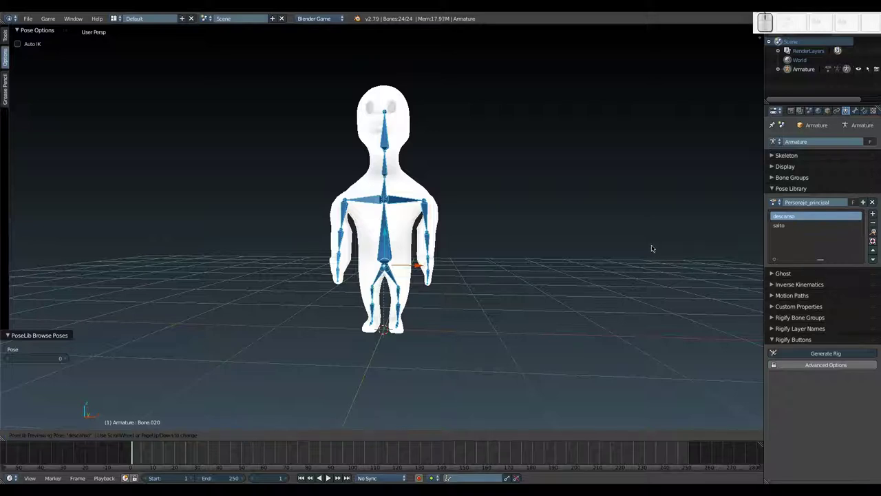
{"action": "scroll", "scroll_direction": "up", "scroll_amount": 3}
{"action": "scroll", "scroll_direction": "down", "scroll_amount": 3}
{"action": "scroll", "scroll_direction": "up", "scroll_amount": 3}
{"action": "scroll", "scroll_direction": "down", "scroll_amount": 3}
{"action": "scroll", "scroll_direction": "up", "scroll_amount": 3}
{"action": "scroll", "scroll_direction": "down", "scroll_amount": 3}
{"action": "scroll", "scroll_direction": "up", "scroll_amount": 3}
{"action": "scroll", "scroll_direction": "down", "scroll_amount": 3}
{"action": "key", "text": "Escape"}
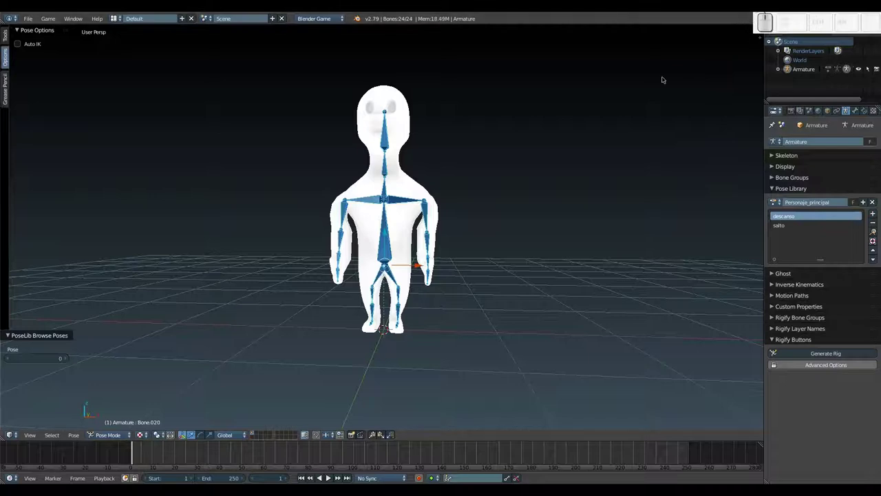
{"action": "left_click_drag", "start_coordinate": [803, 18], "coordinate": [780, 23]}
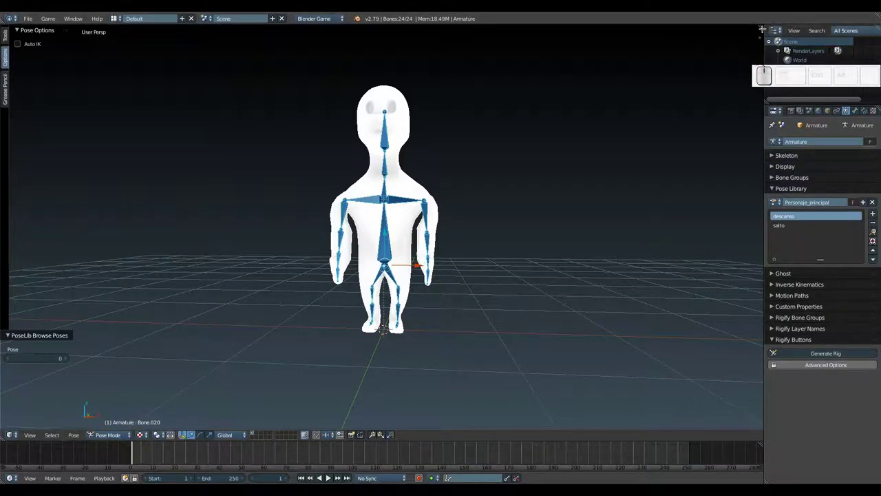
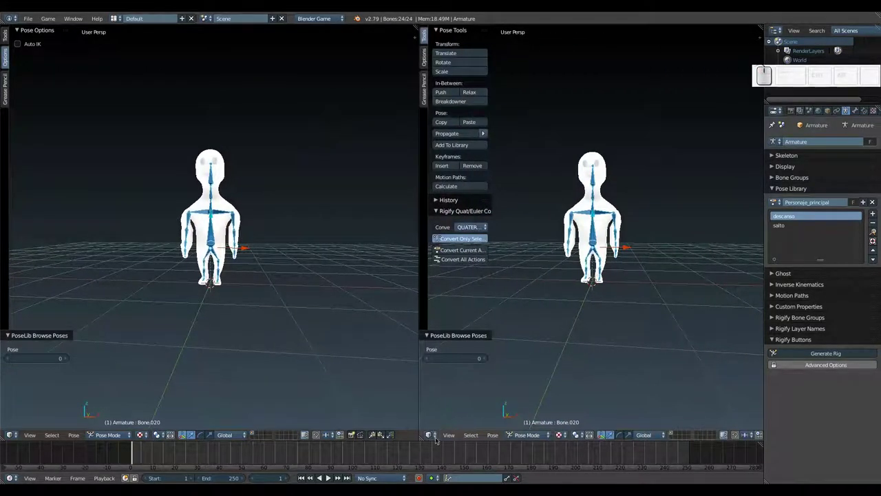
Turn the new right-hand area into a Dope Sheet in Action Editor mode
{"action": "left_click", "coordinate": [429, 434]}
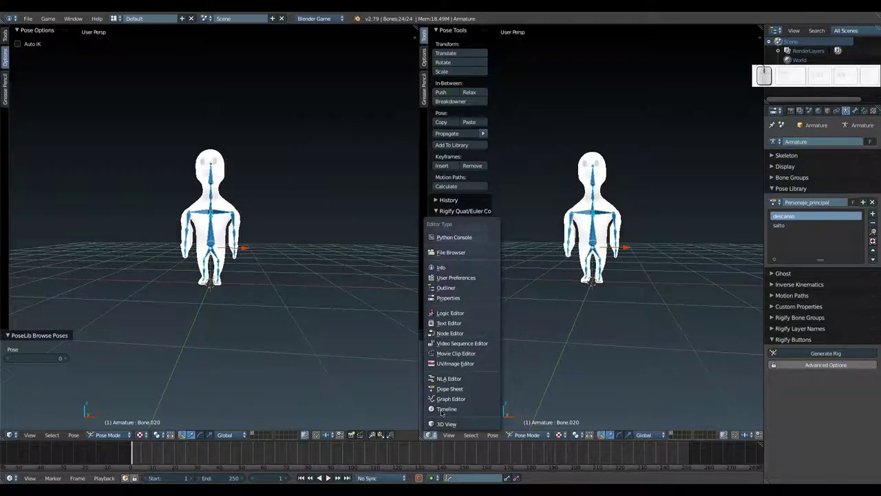
{"action": "left_click", "coordinate": [475, 388]}
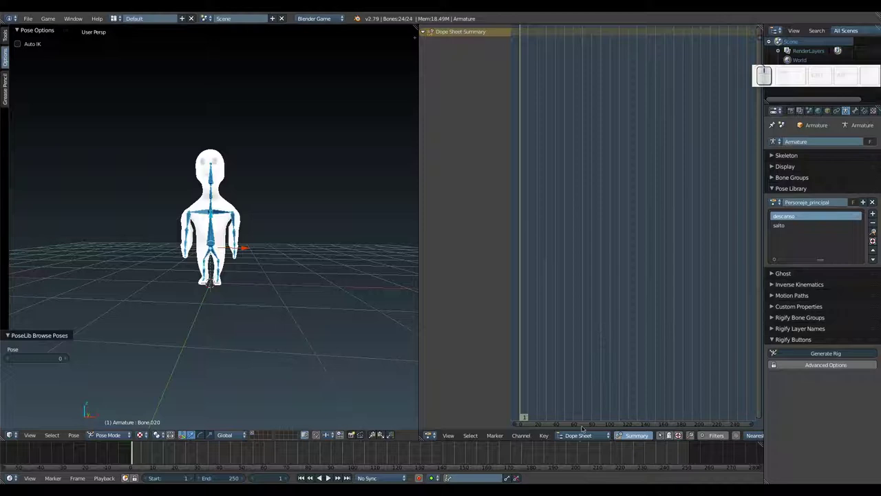
{"action": "left_click", "coordinate": [587, 435]}
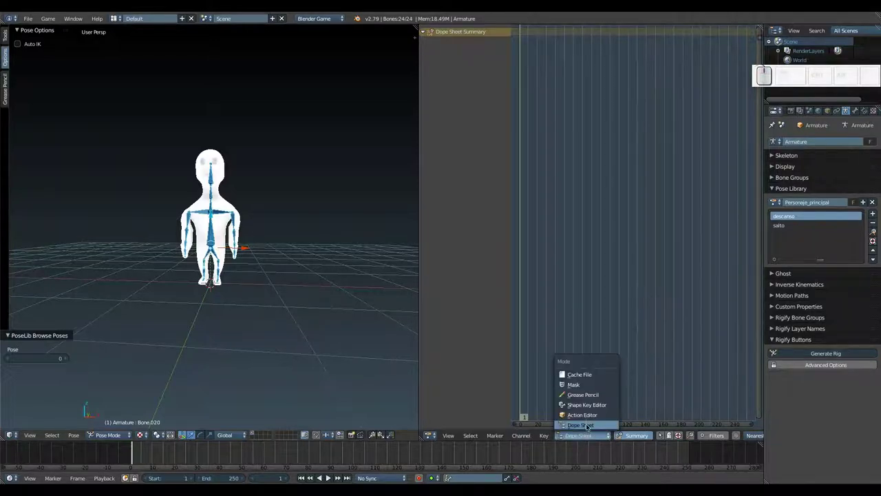
{"action": "left_click", "coordinate": [592, 415]}
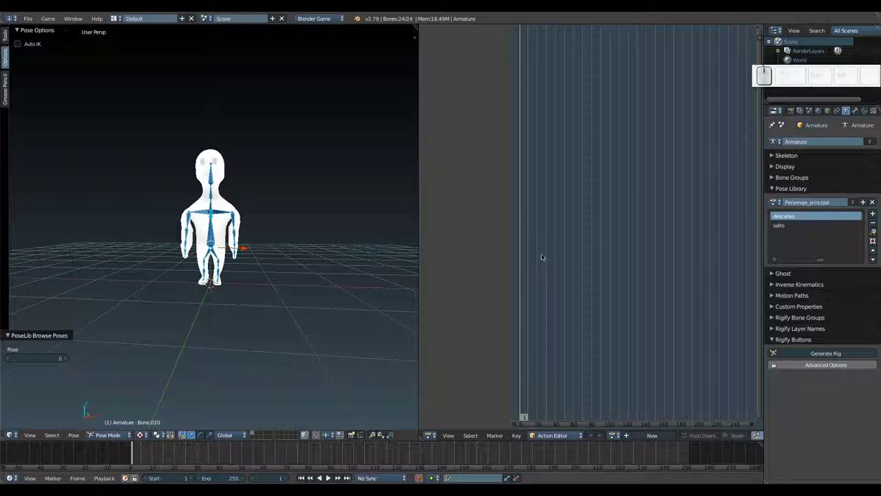
Create a new action for the armature and start naming it 'saltando'
{"action": "left_click", "coordinate": [649, 436]}
{"action": "left_click", "coordinate": [660, 438]}
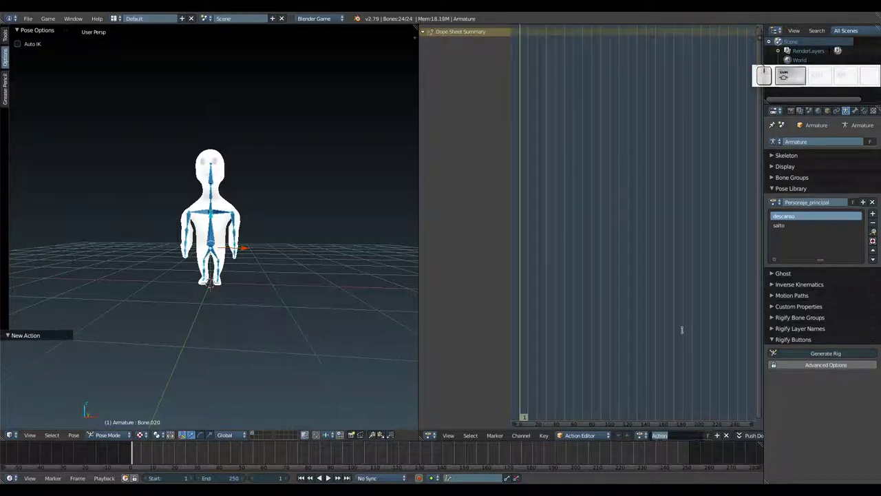
{"action": "key", "text": "shift+s"}
{"action": "key", "text": "shift+a"}
{"action": "key", "text": "shift+l"}
{"action": "key", "text": "shift+a"}
{"action": "key", "text": "shift+n"}
{"action": "key", "text": "shift+t"}
{"action": "key", "text": "d"}
{"action": "key", "text": "o"}
Finish and confirm 'saltando' as the action name, then move in closer to the character
{"action": "key", "text": "BackSpace"}
{"action": "key", "text": "t"}
{"action": "key", "text": "a"}
{"action": "key", "text": "n"}
{"action": "key", "text": "d"}
{"action": "key", "text": "o"}
{"action": "key", "text": "Return"}
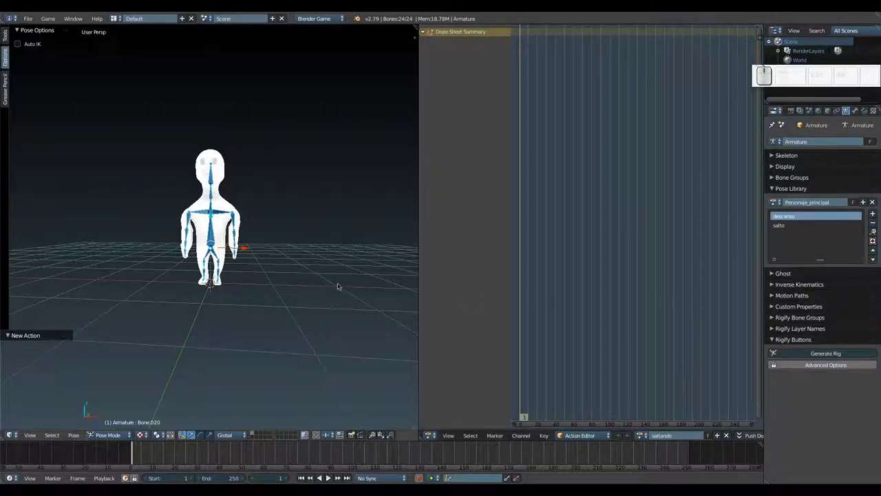
{"action": "middle_click", "coordinate": [277, 217]}
{"action": "left_click_drag", "start_coordinate": [195, 216], "coordinate": [239, 227]}
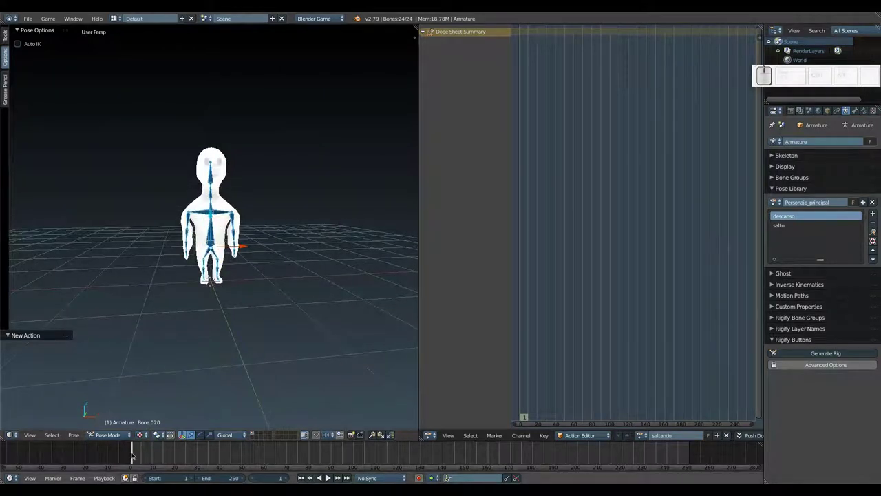
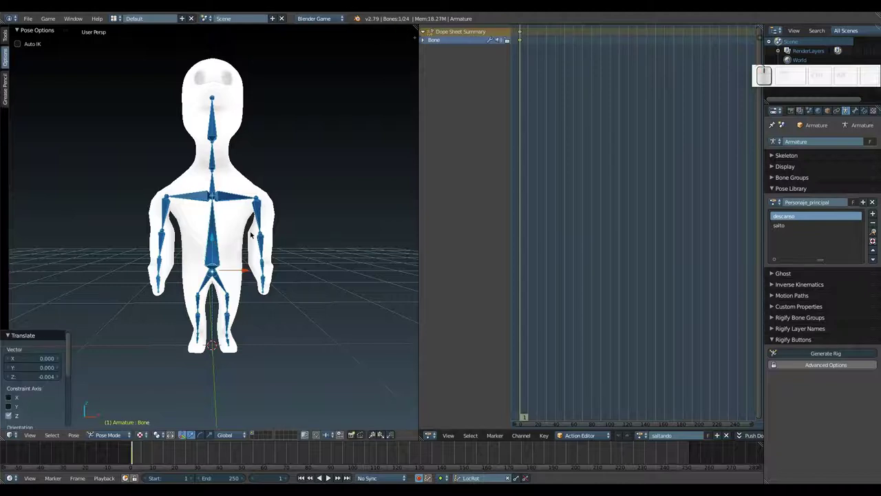
Undo the accidental root-bone nudge, leaving saltando without channels at frame 1
{"action": "key", "text": "ctrl+z"}
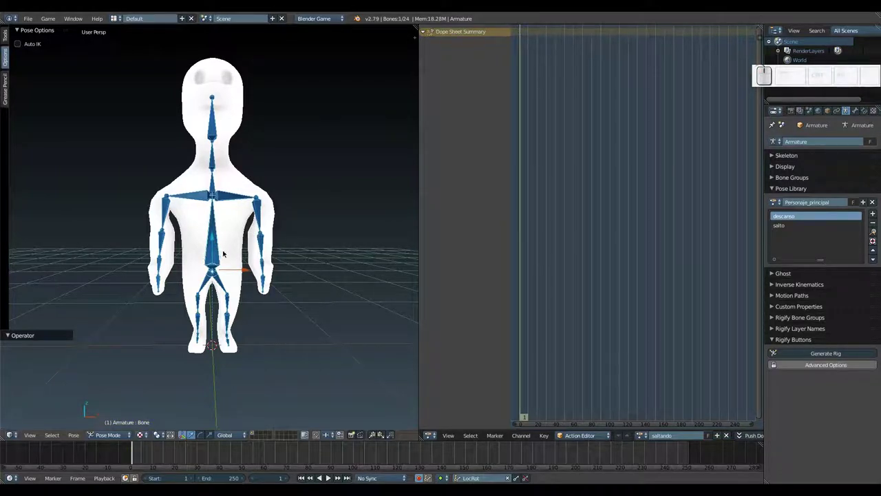
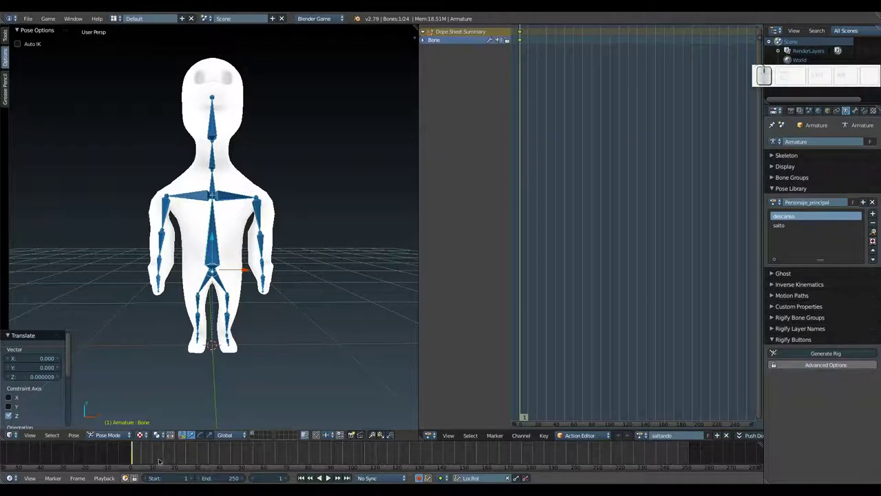
Go to frame 12 and apply the salto pose from the Pose Library to the rig
{"action": "left_click", "coordinate": [162, 457]}
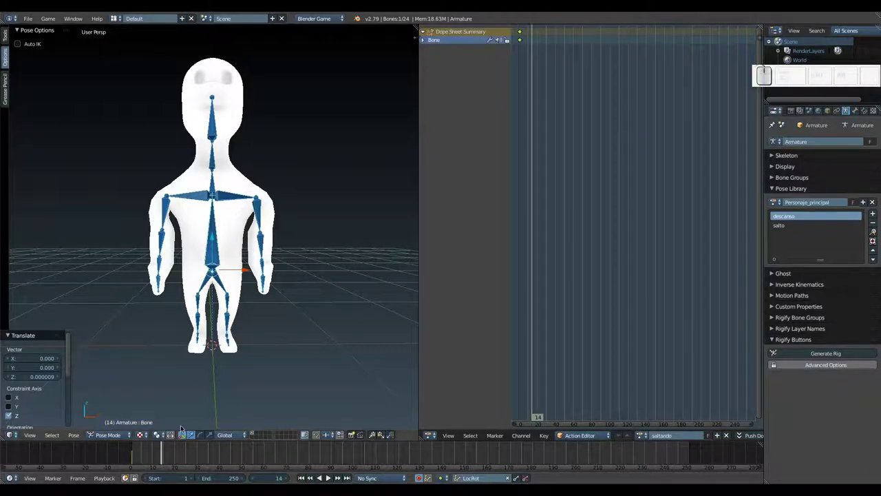
{"action": "key", "text": "Left"}
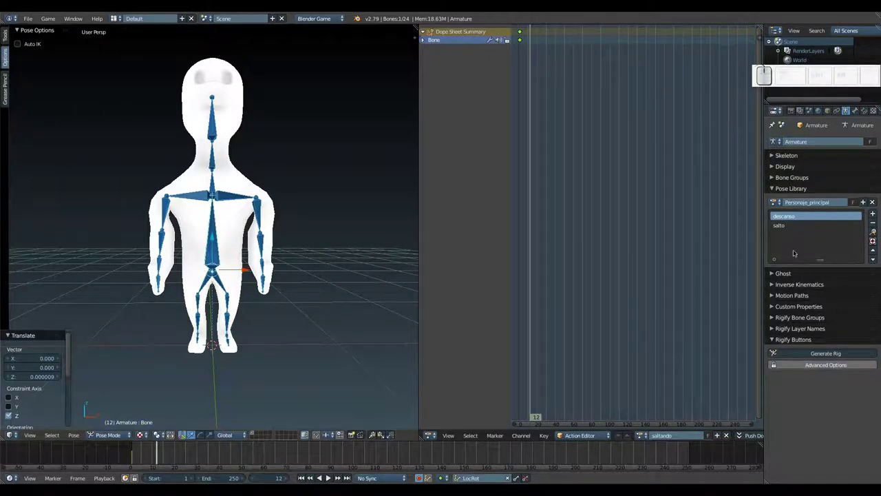
{"action": "left_click", "coordinate": [791, 224]}
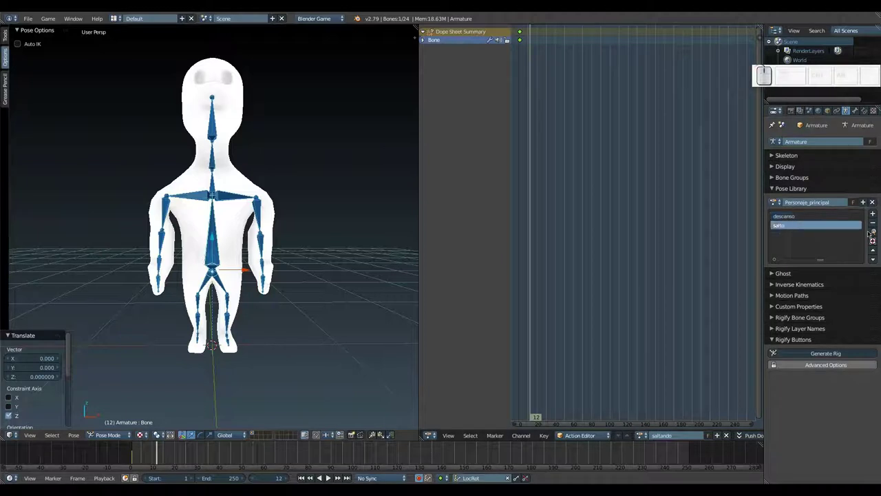
{"action": "left_click", "coordinate": [875, 230]}
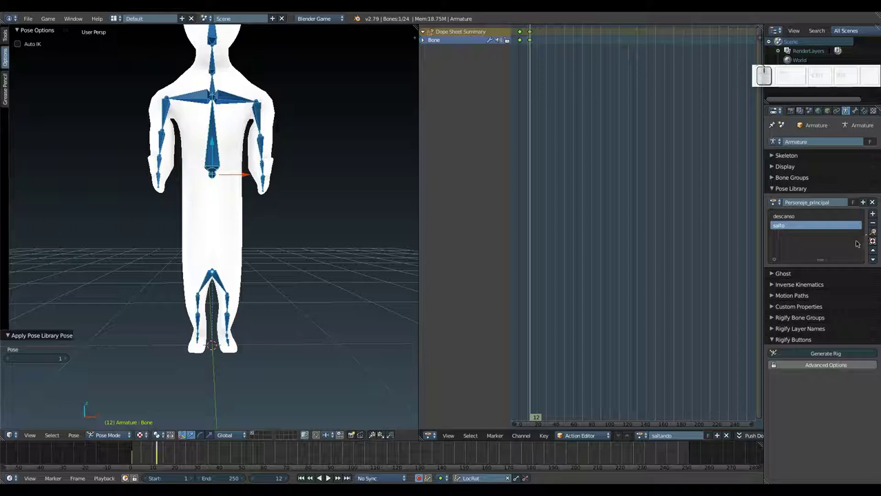
{"action": "scroll", "scroll_direction": "down", "scroll_amount": 3}
{"action": "left_click_drag", "start_coordinate": [294, 197], "coordinate": [313, 213]}
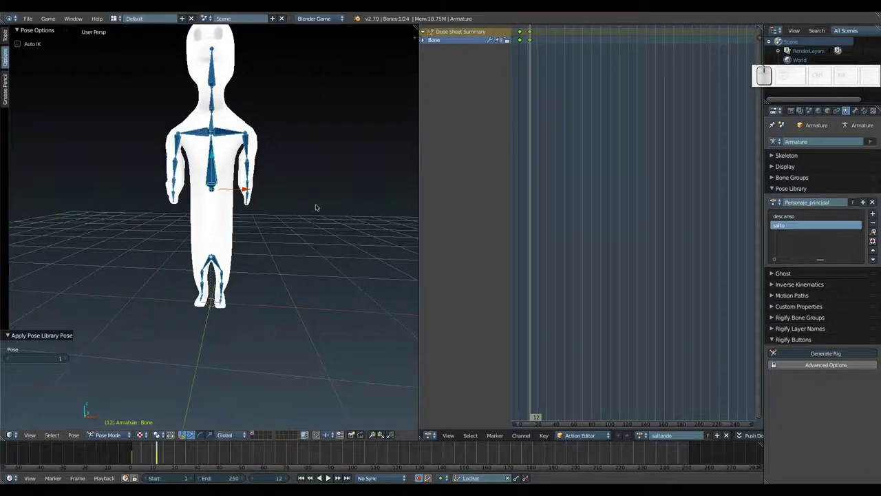
Keyframe the jump pose for all bones, then undo back to the empty action at frame 1
{"action": "key", "text": "ctrl+z"}
{"action": "key", "text": "a"}
{"action": "left_click", "coordinate": [874, 230]}
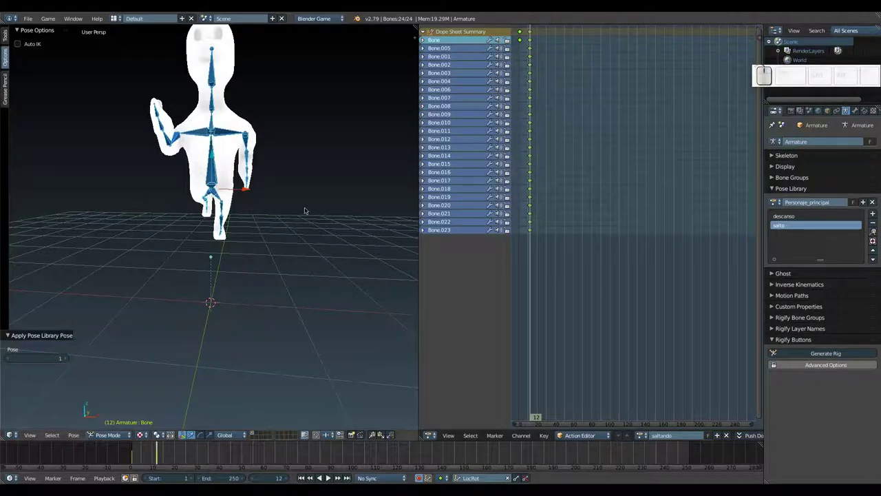
{"action": "key", "text": "ctrl+z"}
{"action": "key", "text": "ctrl+z"}
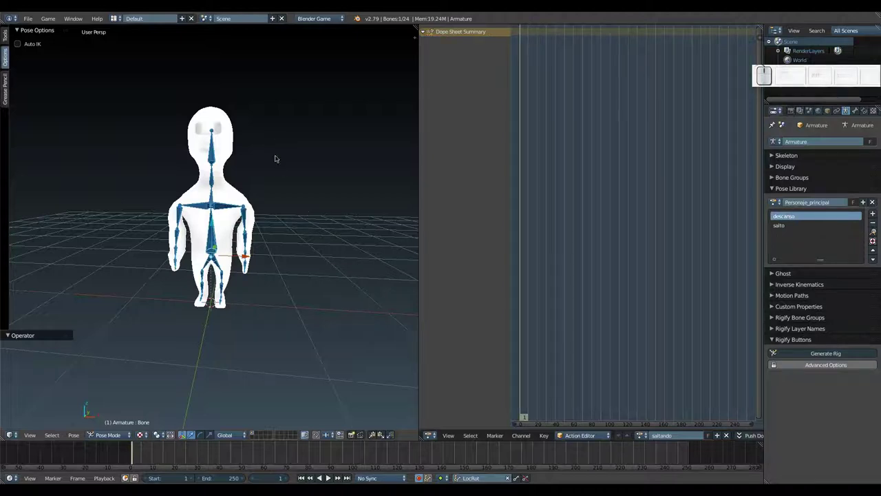
Select the root and foot bones from a side view for keying at frame 1
{"action": "key", "text": "a"}
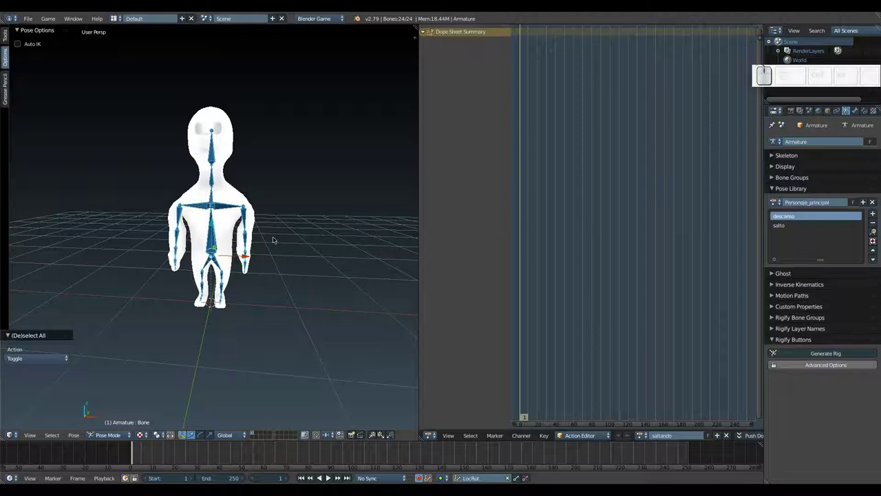
{"action": "left_click_drag", "start_coordinate": [241, 209], "coordinate": [279, 201]}
{"action": "key", "text": "Return"}
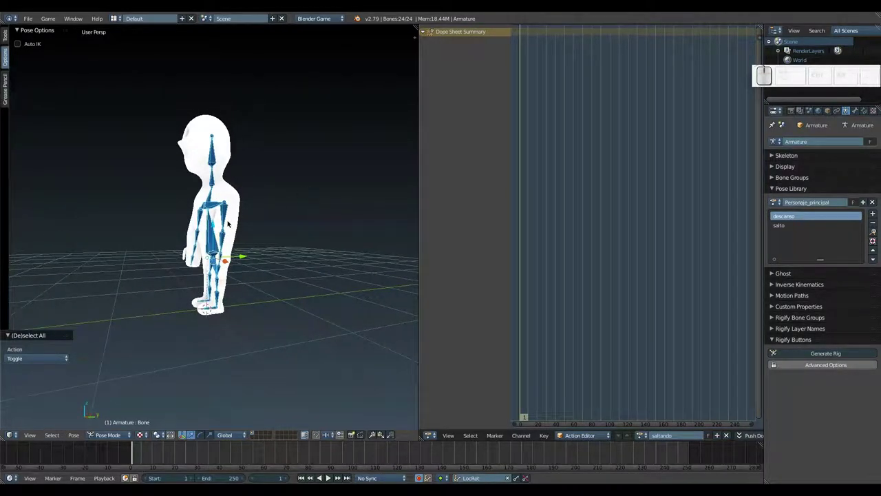
{"action": "left_click", "coordinate": [215, 225]}
{"action": "left_click_drag", "start_coordinate": [162, 248], "coordinate": [263, 262]}
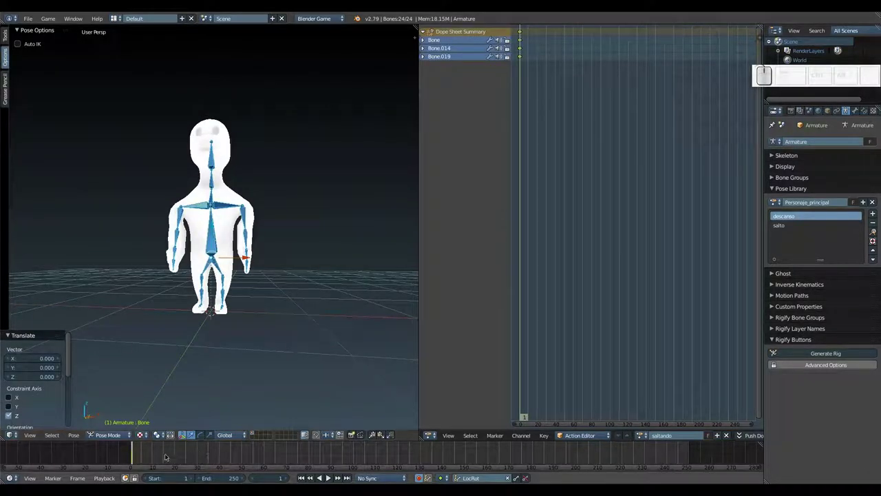
Key salto at frame 12 and apply the descanso rest pose again at frame 24
{"action": "left_click", "coordinate": [157, 461]}
{"action": "key", "text": "Right"}
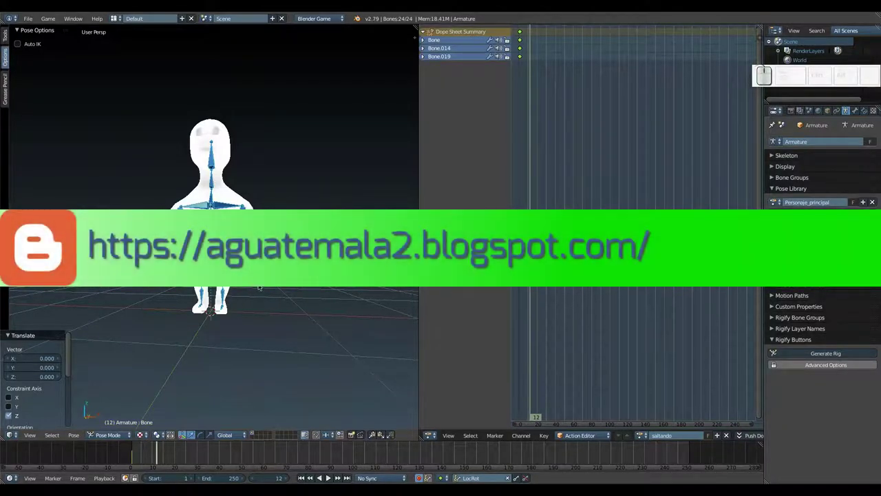
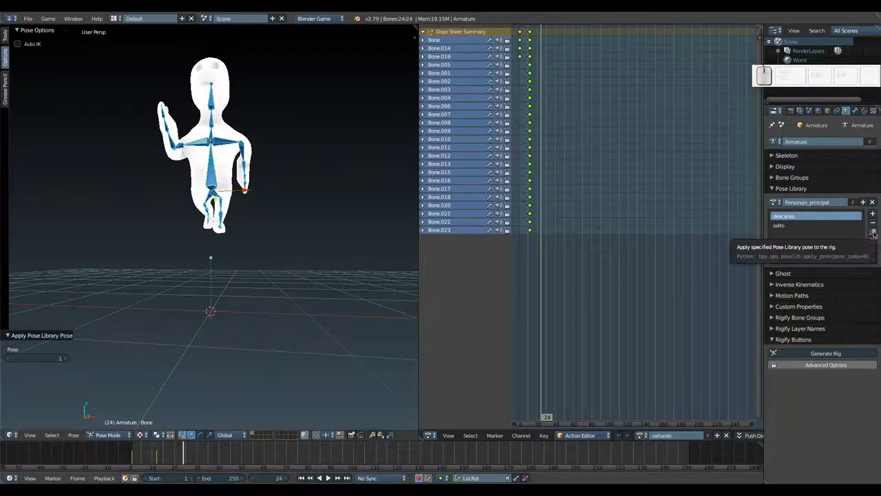
{"action": "left_click", "coordinate": [875, 232]}
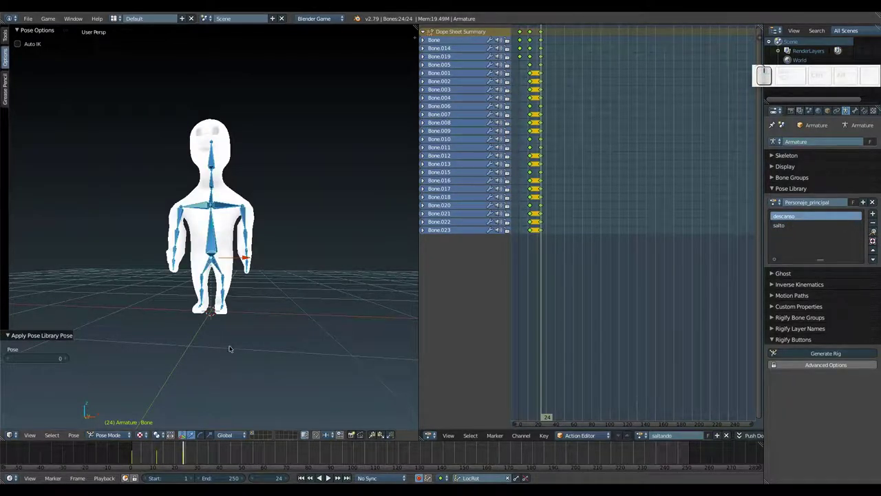
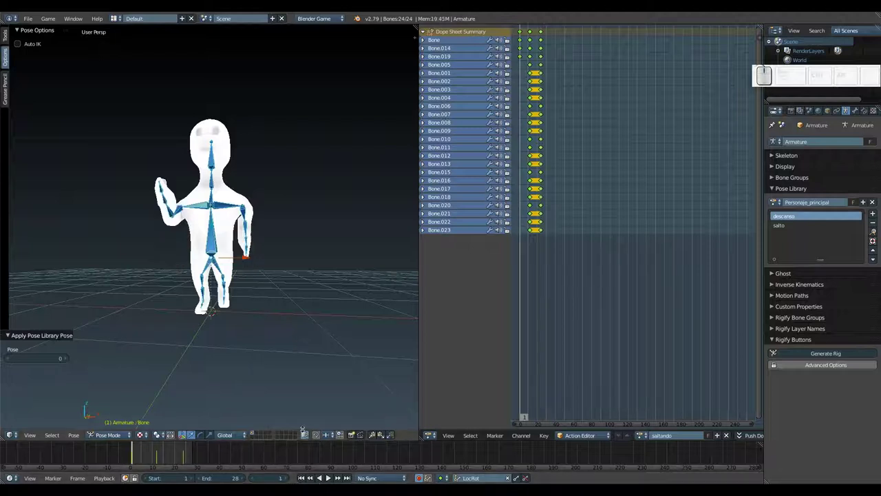
Play the saltando jump animation, orbit around it, stop, and play it again
{"action": "key", "text": "alt+a"}
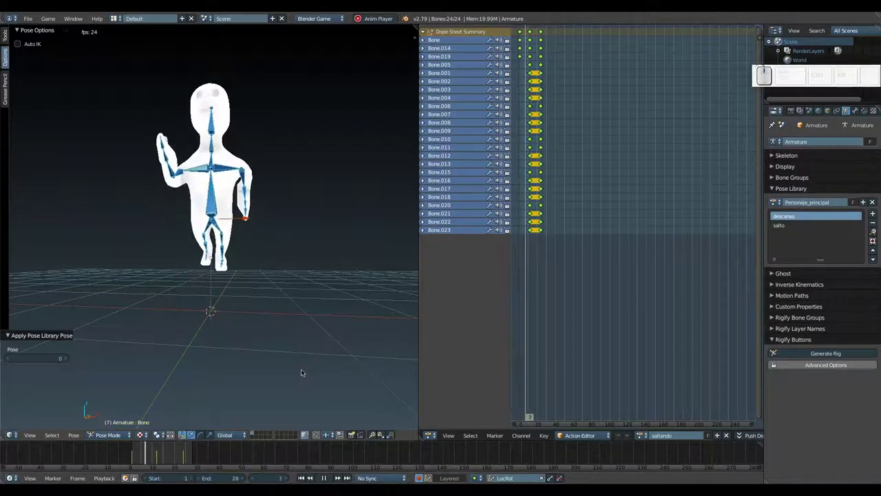
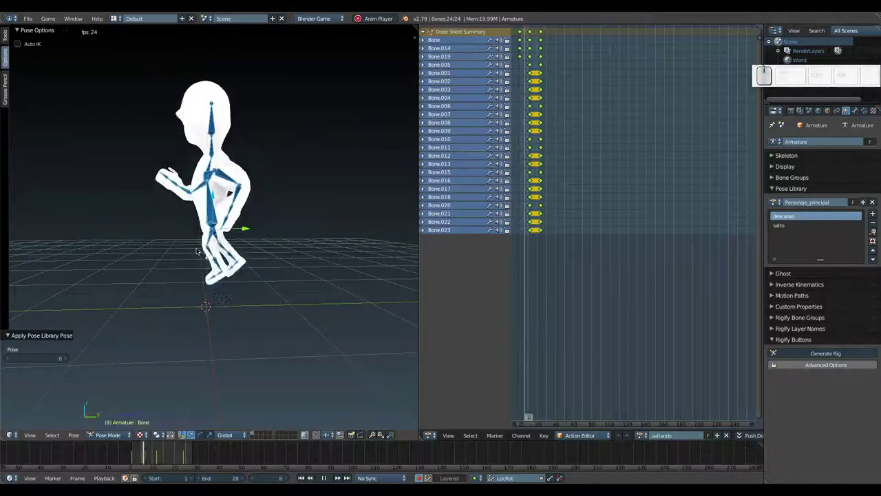
{"action": "left_click_drag", "start_coordinate": [143, 236], "coordinate": [233, 257]}
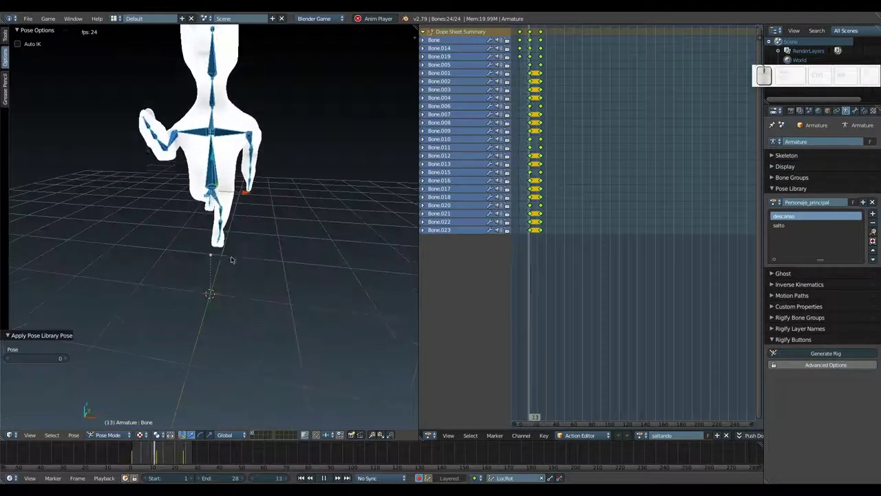
{"action": "key", "text": "Escape"}
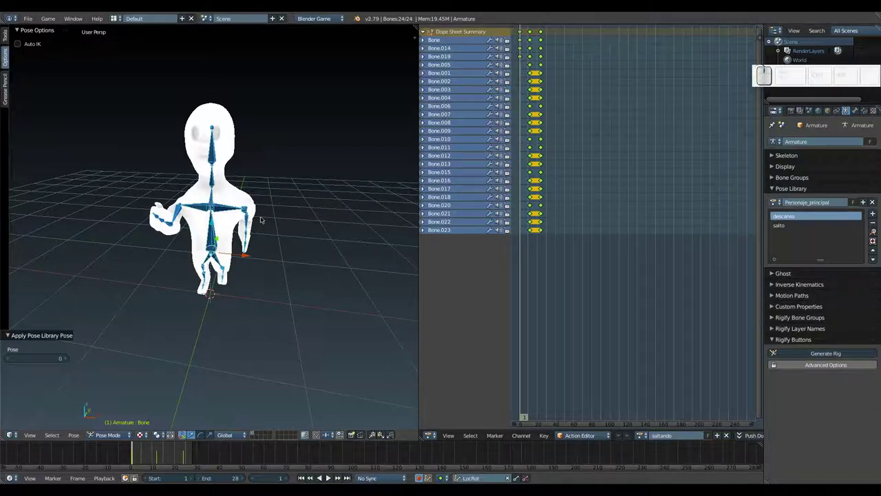
{"action": "key", "text": "alt+a"}
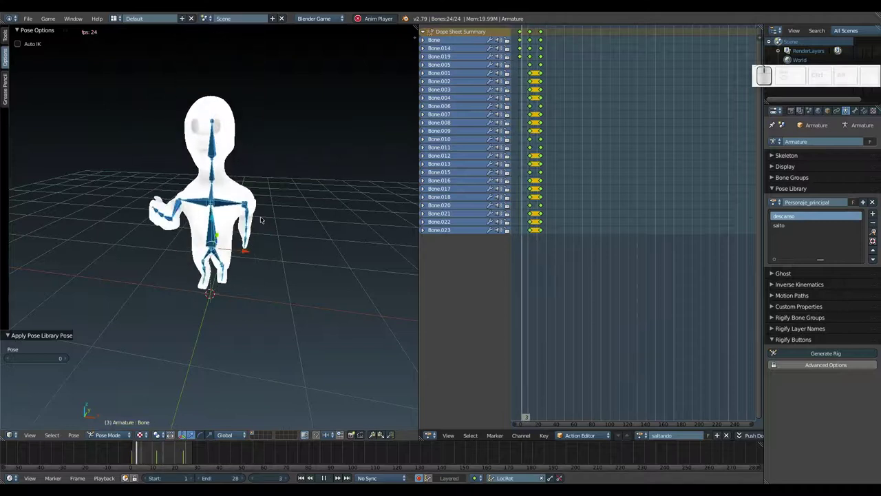